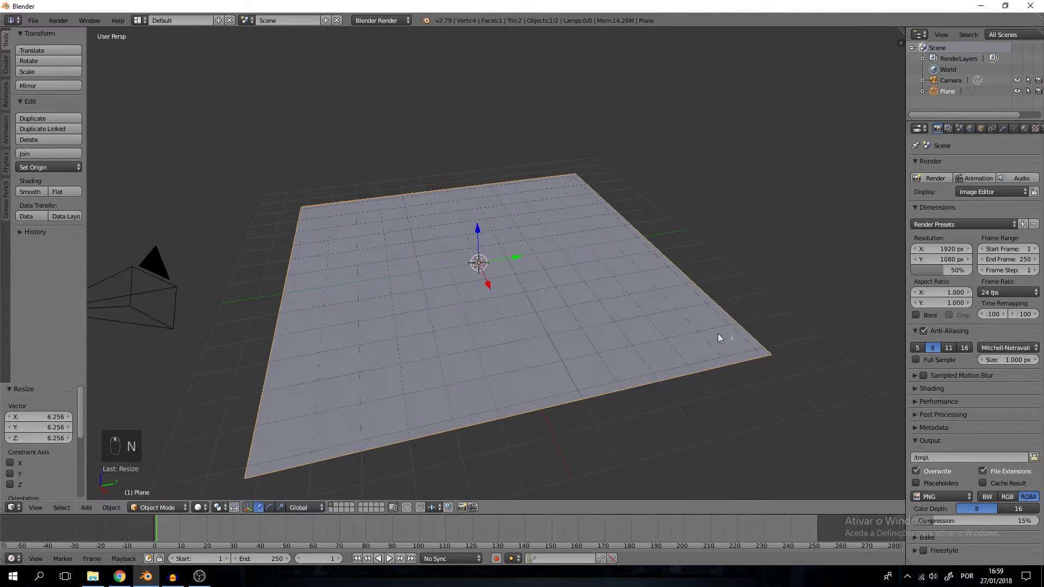
Step: Scale the ground plane up considerably and switch into Edit Mode on its mesh
{"action": "key", "text": "s"}
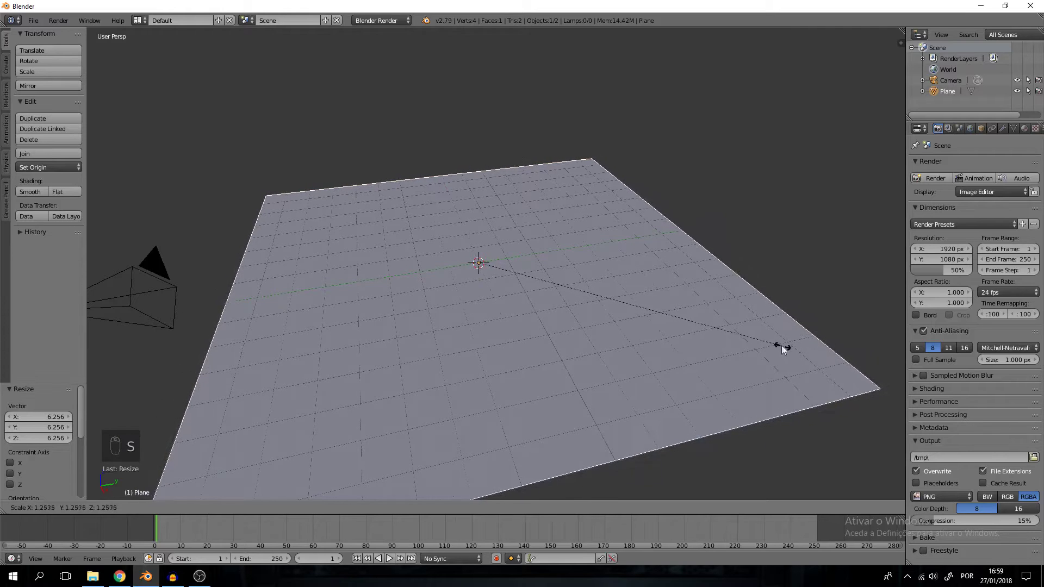
{"action": "left_click", "coordinate": [761, 338]}
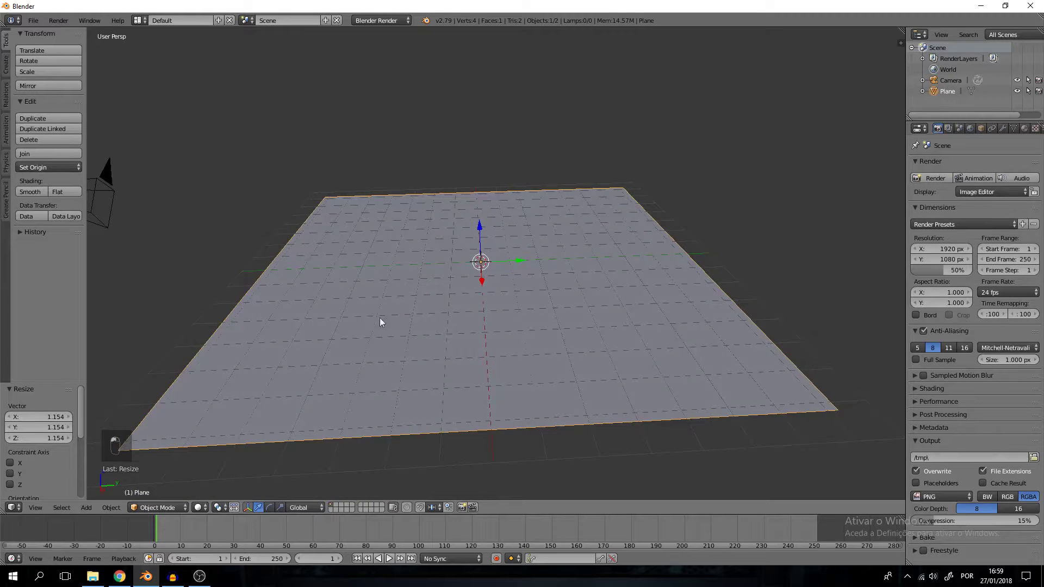
{"action": "middle_click", "coordinate": [413, 331]}
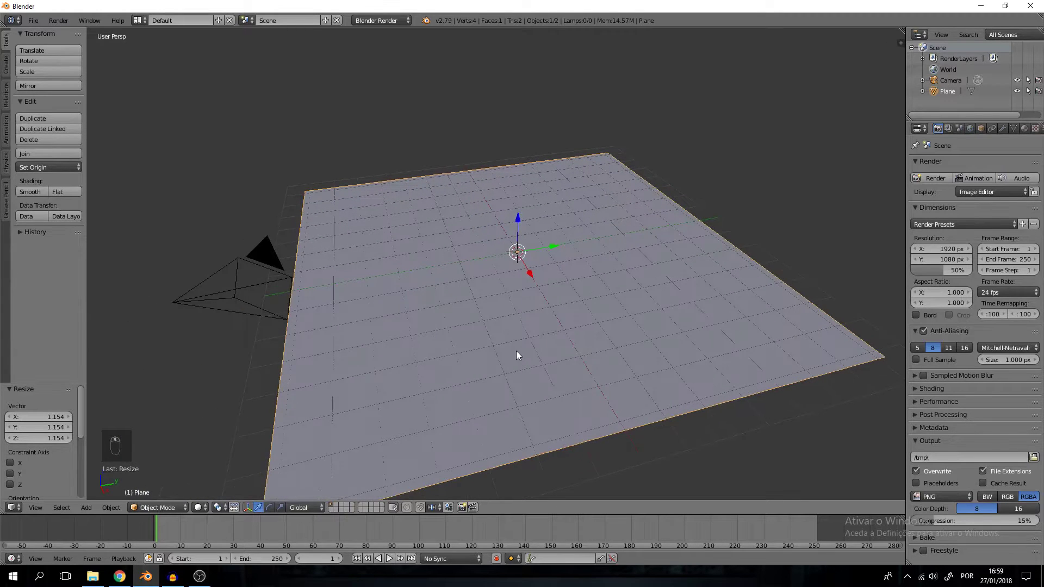
{"action": "key", "text": "Tab"}
Step: Subdivide the plane with many parallel loop cuts and start a crosswise set of cuts
{"action": "key", "text": "a"}
{"action": "key", "text": "ctrl+r"}
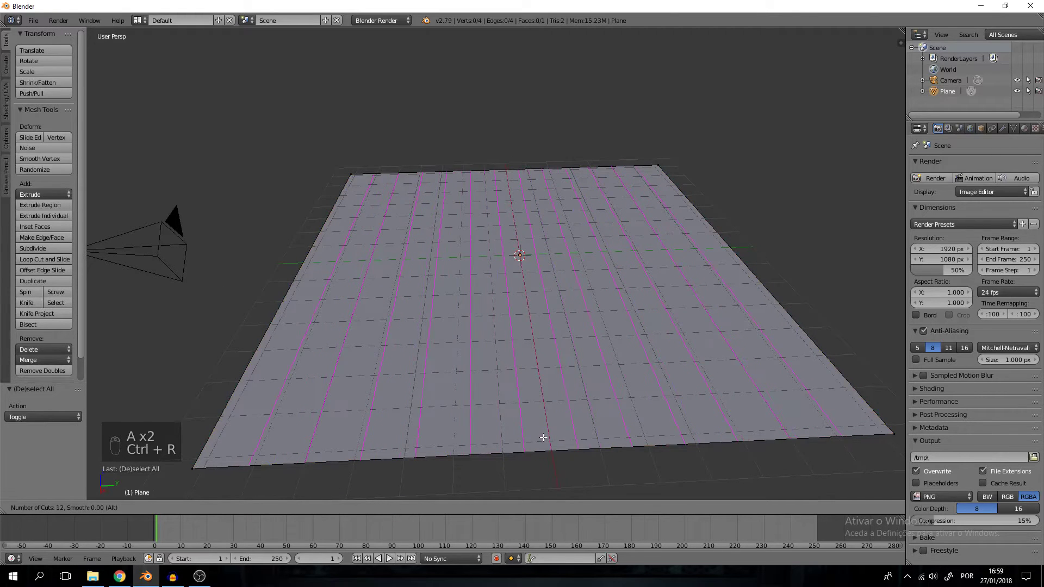
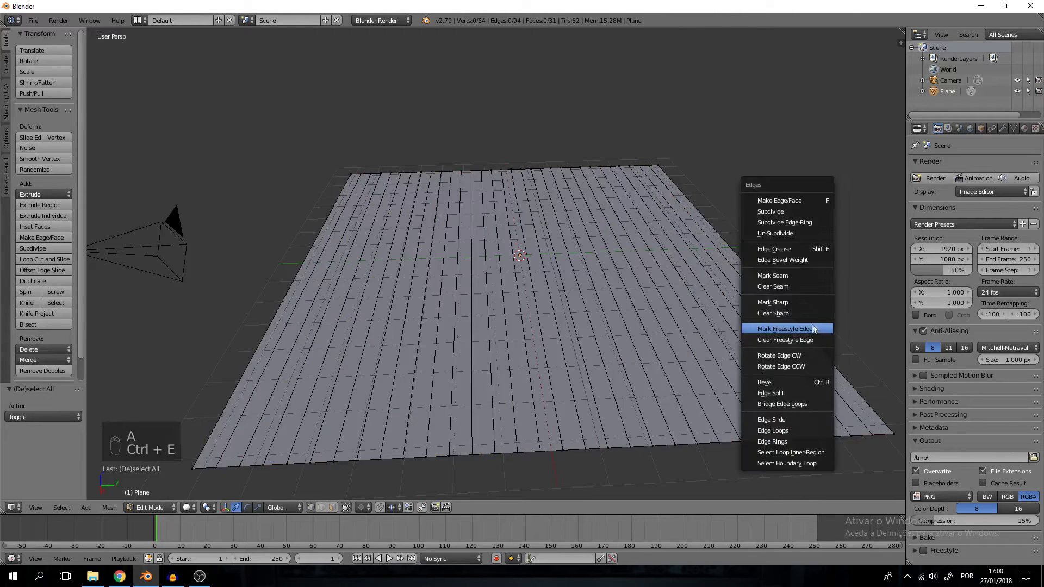
{"action": "key", "text": "ctrl+r"}
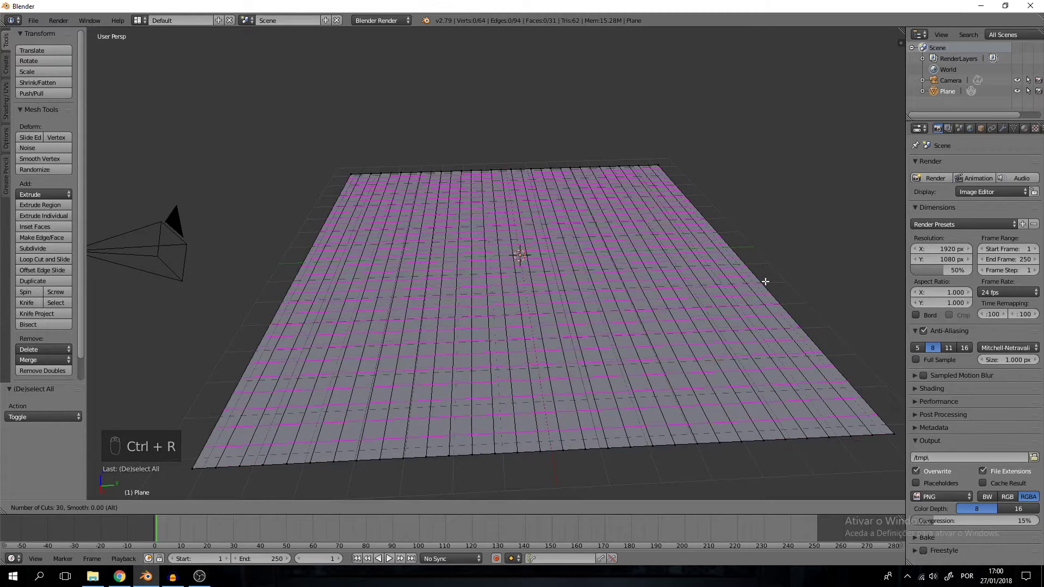
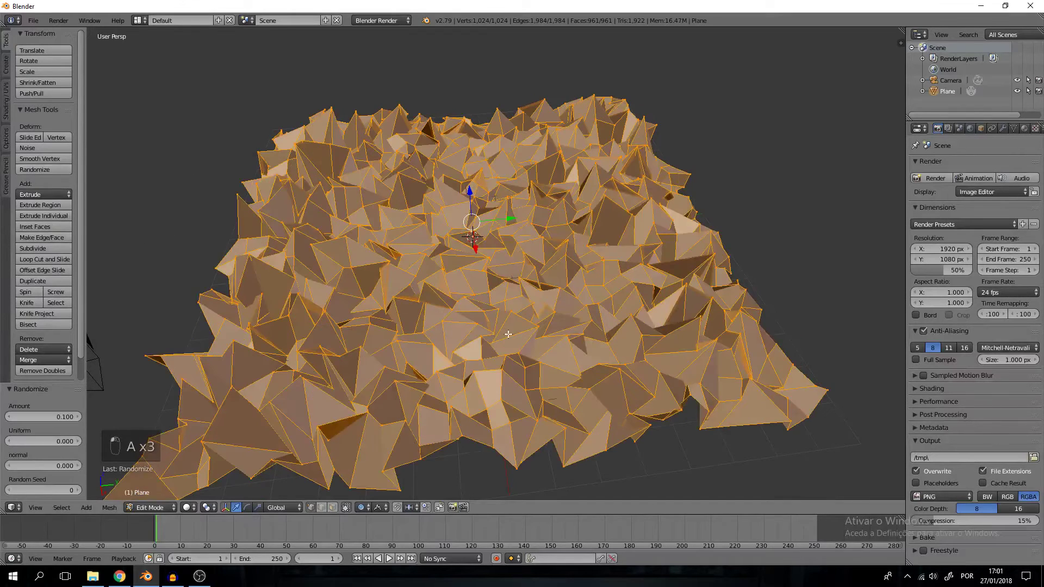
Step: Select a few terrain vertices and pull them upward with proportional falloff into taller peaks
{"action": "key", "text": "ctrl+z"}
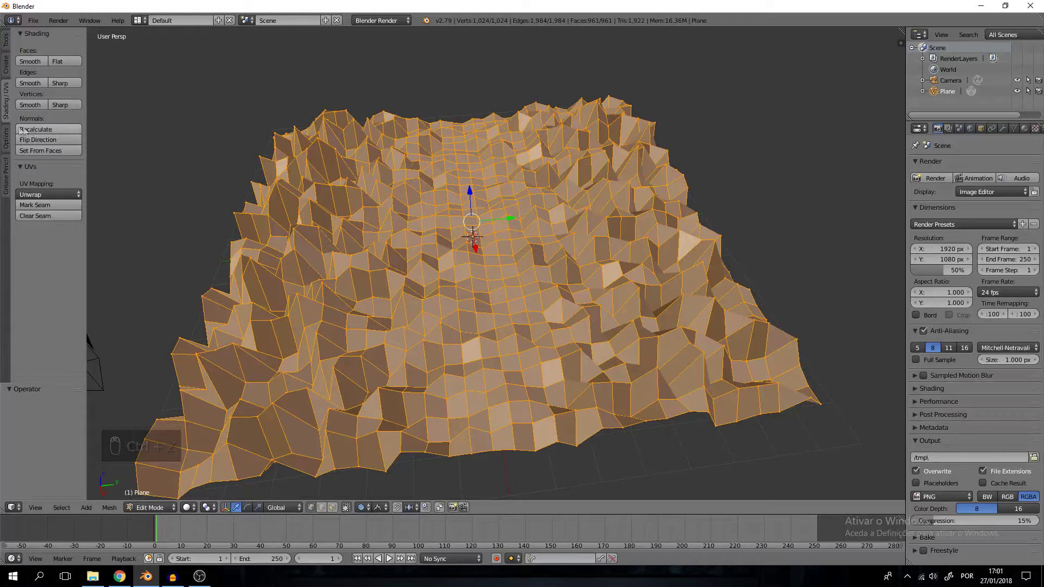
{"action": "left_click_drag", "start_coordinate": [44, 134], "coordinate": [438, 301]}
{"action": "key", "text": "Tab"}
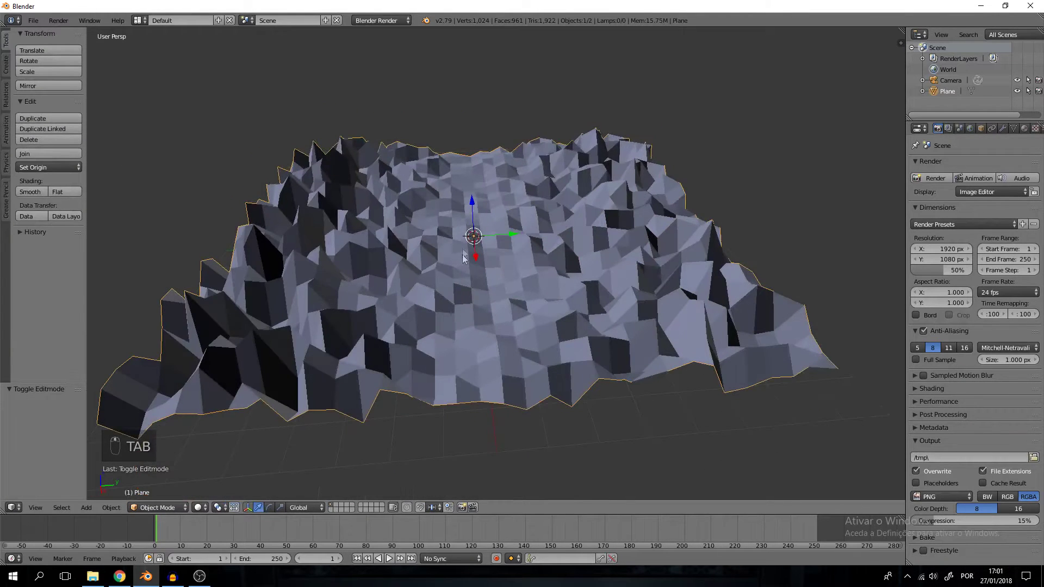
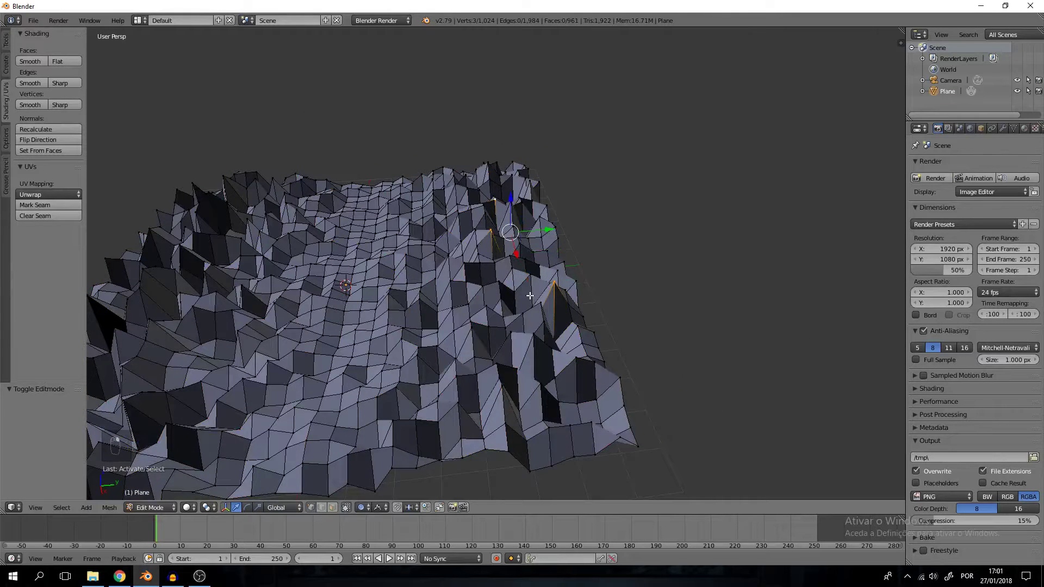
{"action": "key", "text": "g"}
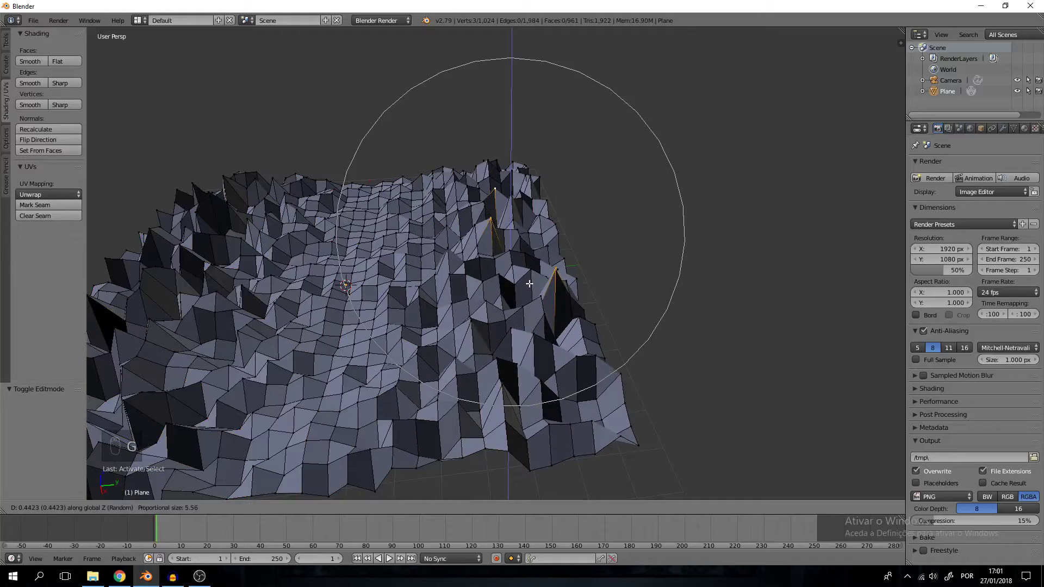
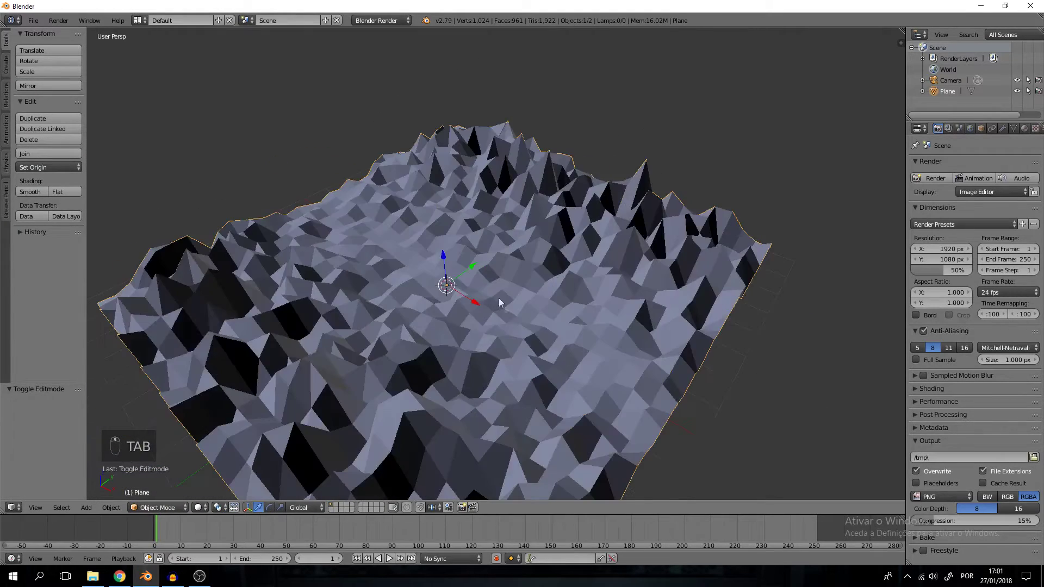
Step: Lock the camera to view, aim it low across the terrain with ~25.54 mm focal length, then unlock
{"action": "key", "text": "KP_0"}
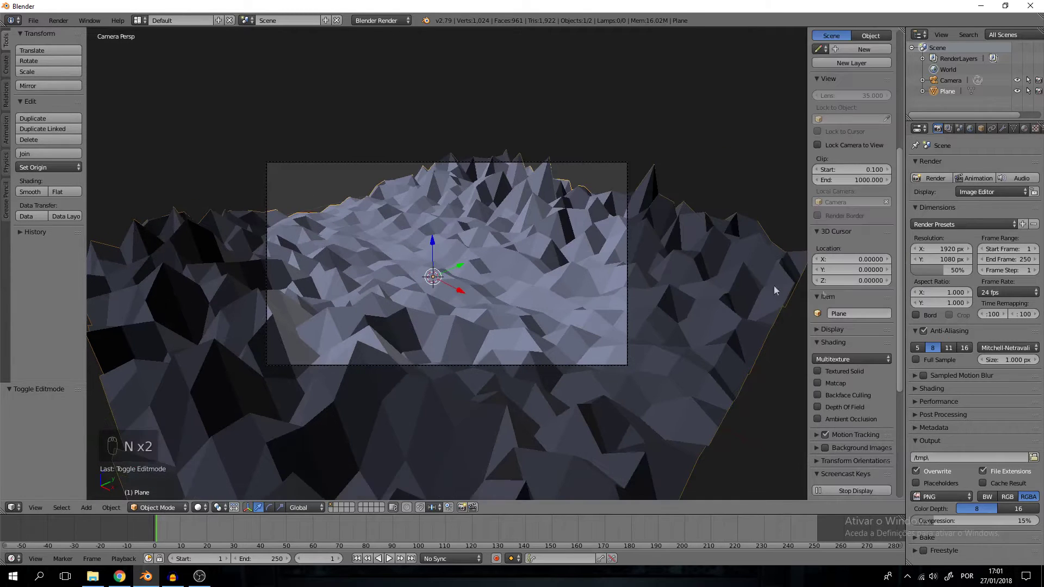
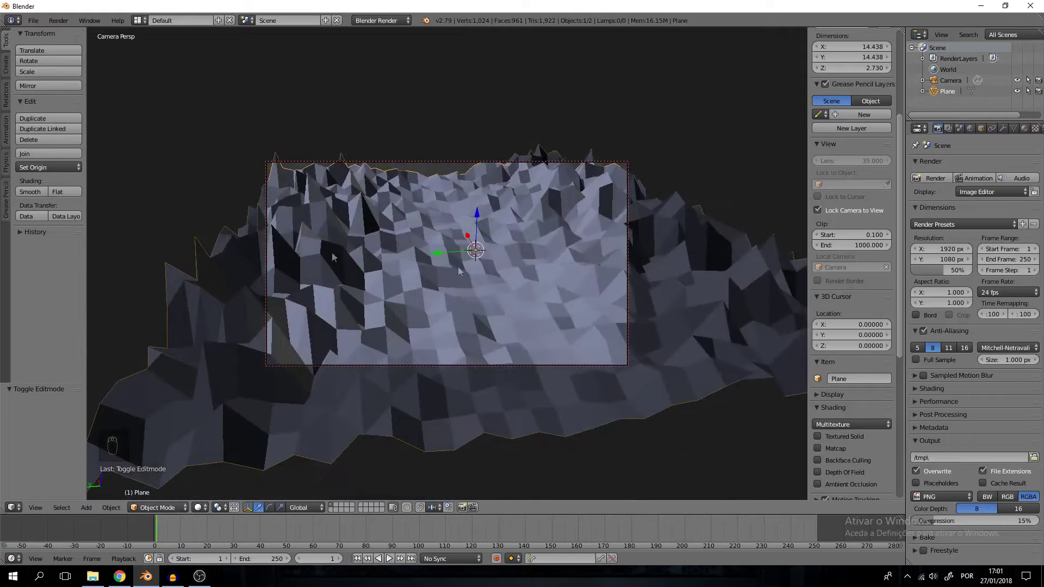
{"action": "left_click_drag", "start_coordinate": [516, 279], "coordinate": [502, 254]}
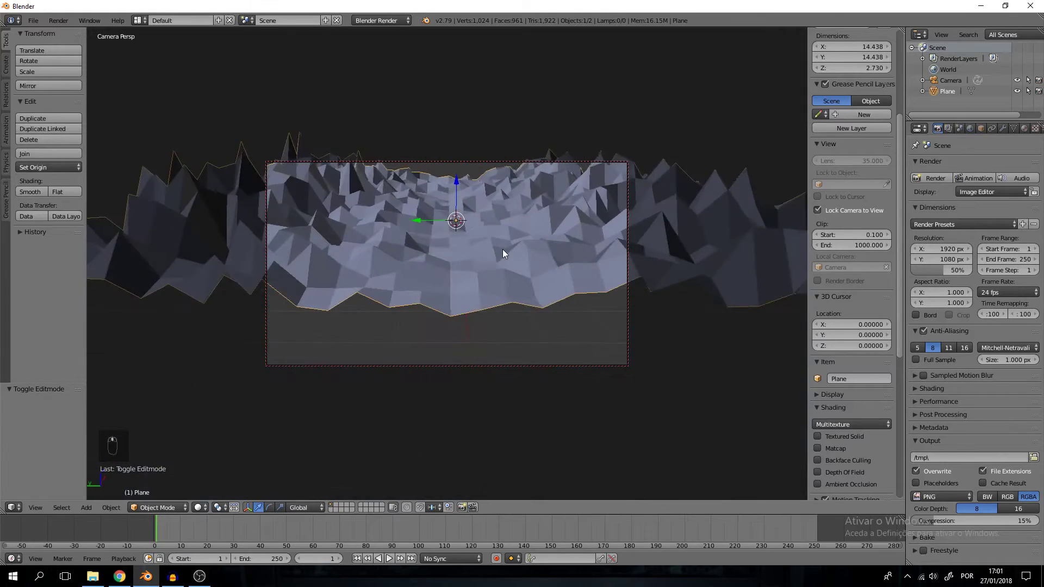
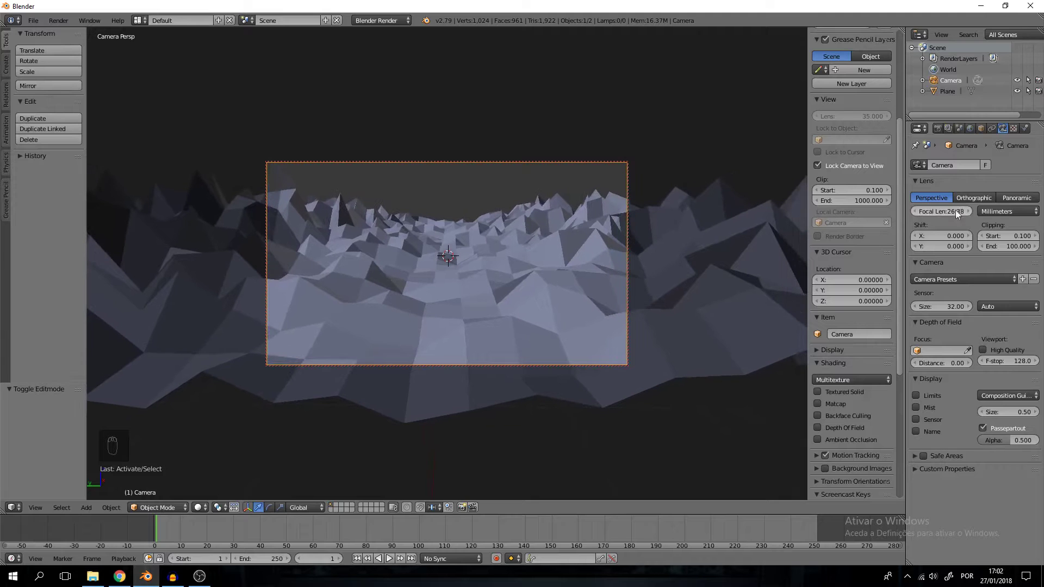
{"action": "left_click_drag", "start_coordinate": [962, 213], "coordinate": [524, 292]}
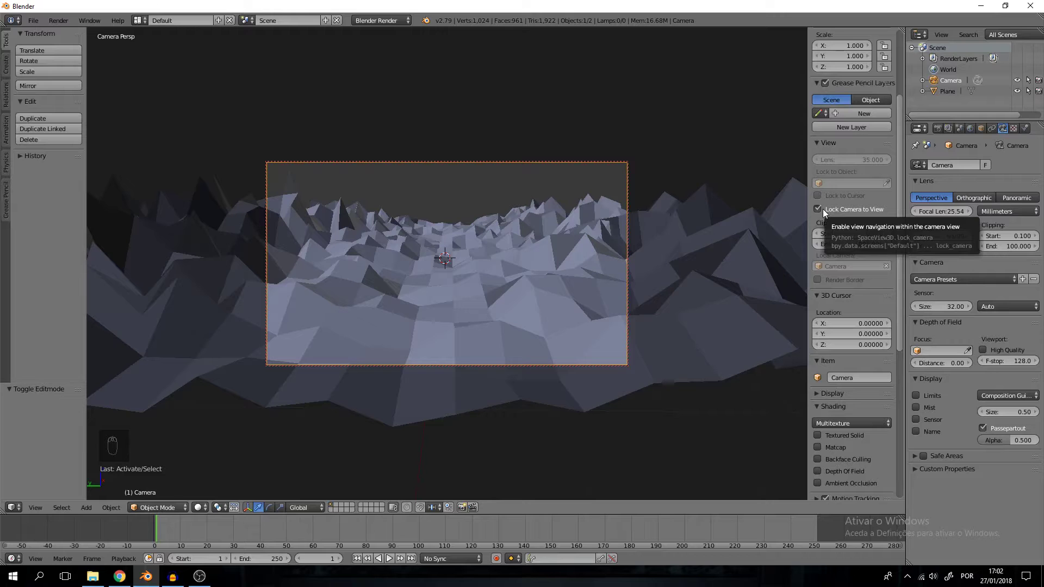
{"action": "left_click", "coordinate": [820, 209]}
{"action": "left_click_drag", "start_coordinate": [522, 259], "coordinate": [499, 253]}
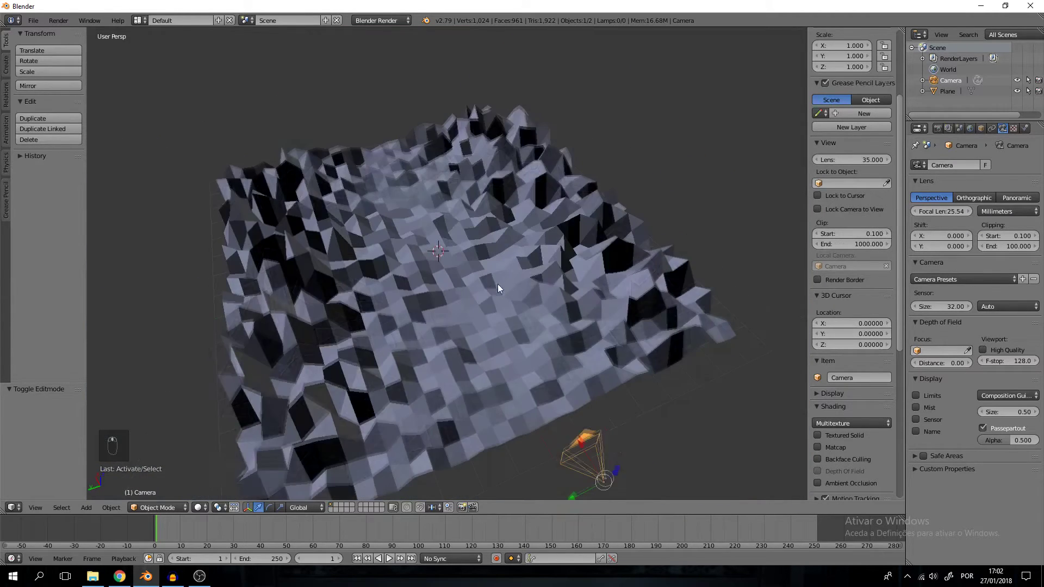
Step: Deselect the camera and add a cylinder mesh in the middle of the terrain
{"action": "key", "text": "a"}
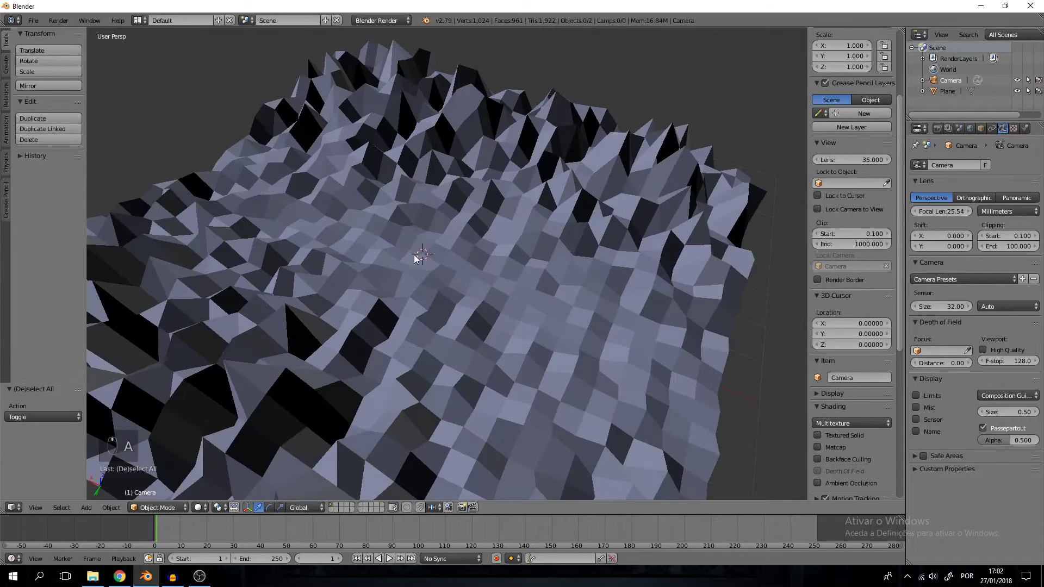
{"action": "key", "text": "shift+a"}
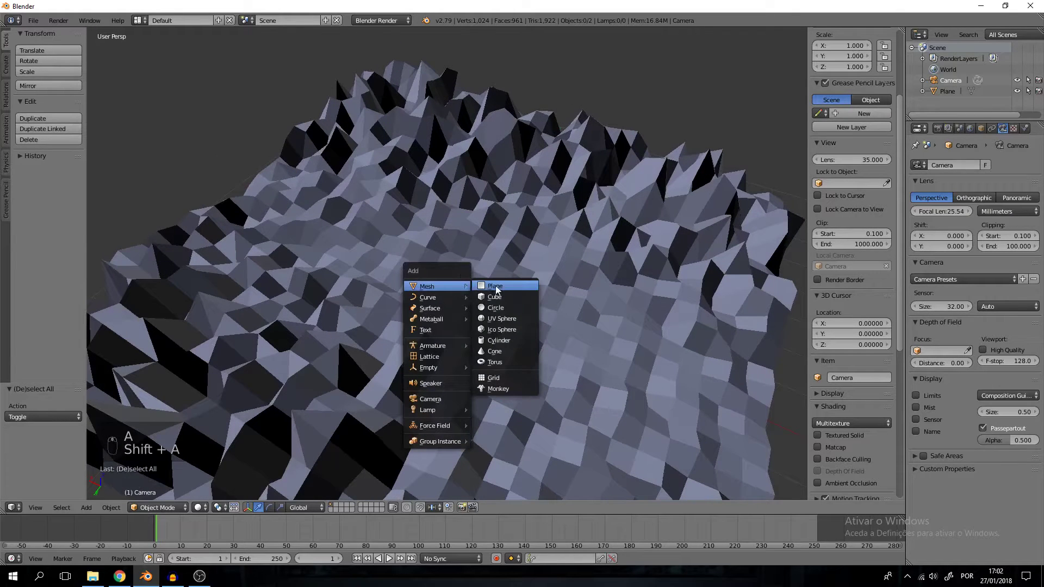
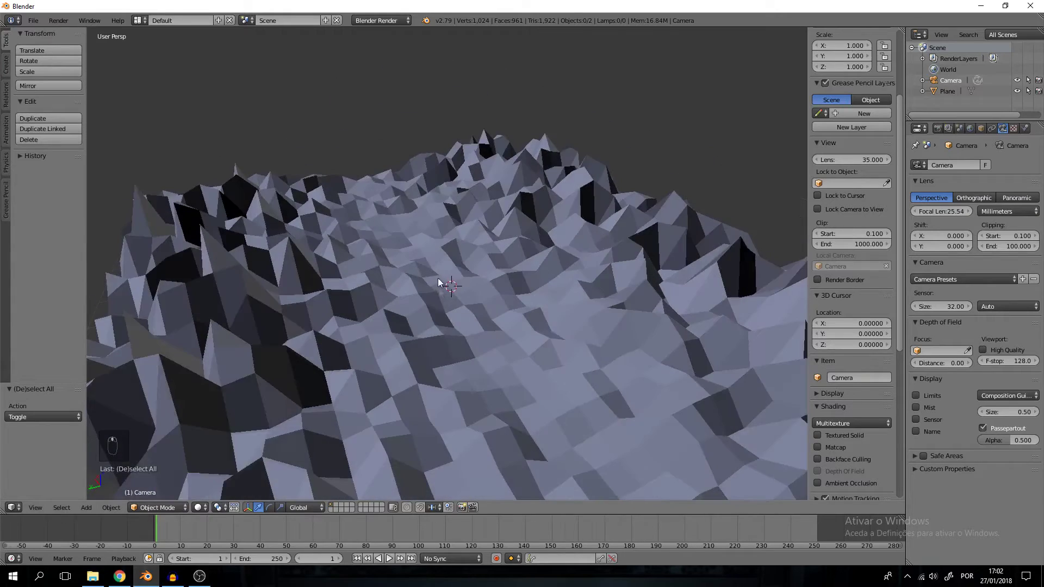
{"action": "middle_click", "coordinate": [461, 335]}
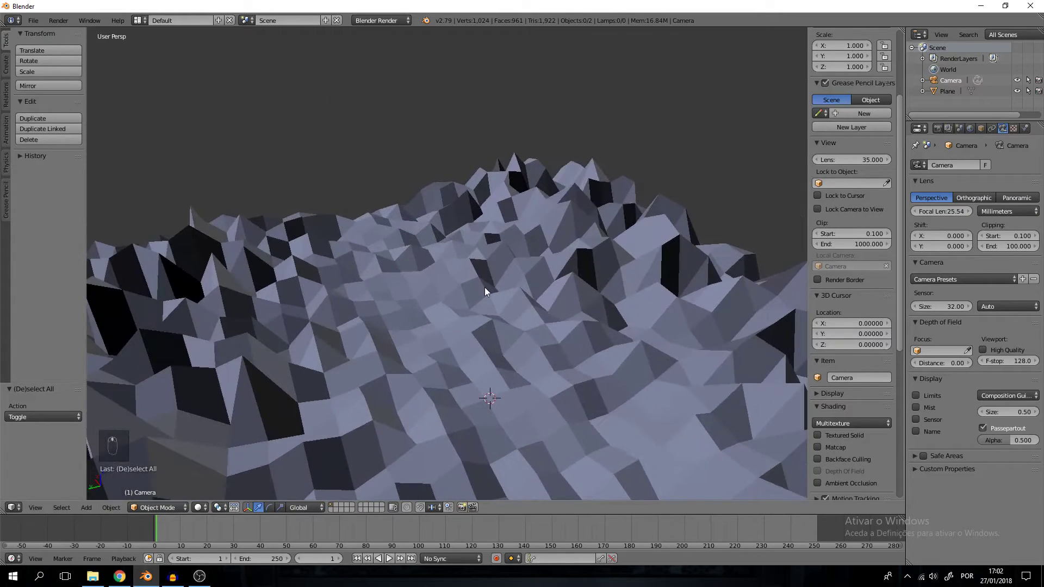
{"action": "key", "text": "shift+a"}
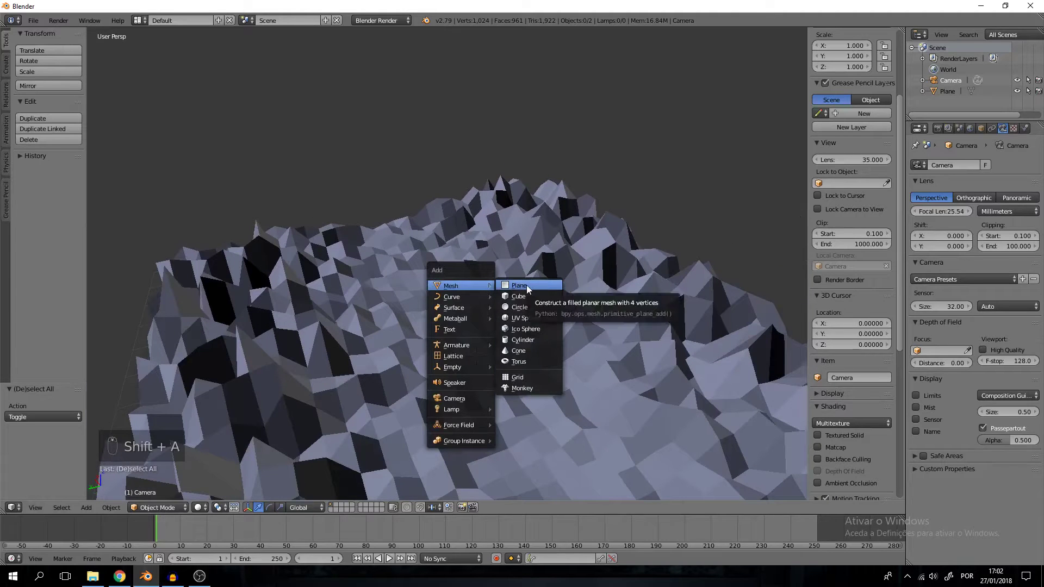
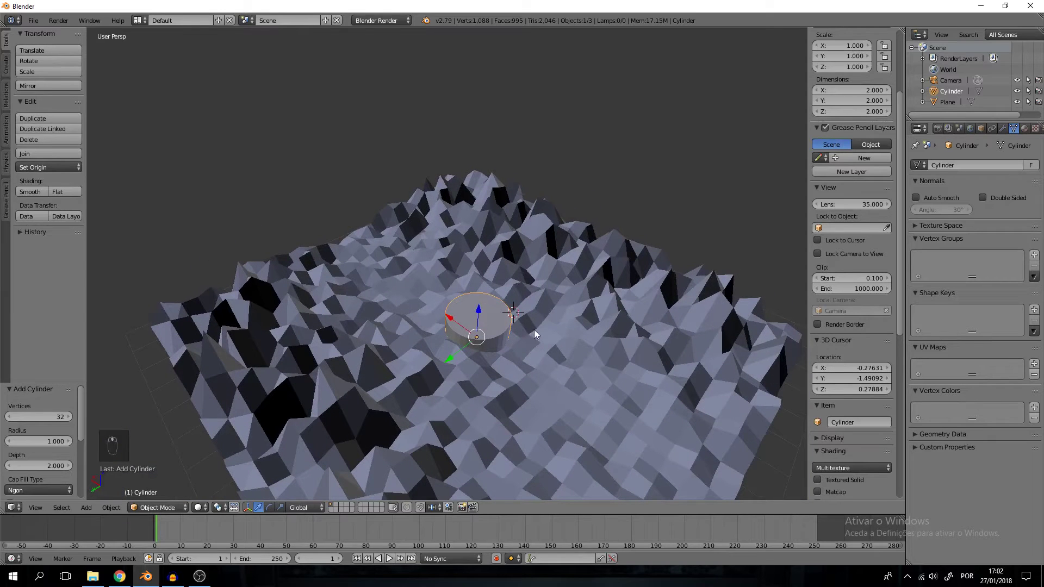
Step: Move, rotate upright and scale the cylinder up to a large size behind the terrain
{"action": "key", "text": "g"}
{"action": "left_click", "coordinate": [540, 296]}
{"action": "middle_click", "coordinate": [557, 327]}
{"action": "left_click_drag", "start_coordinate": [579, 346], "coordinate": [627, 391]}
{"action": "key", "text": "g"}
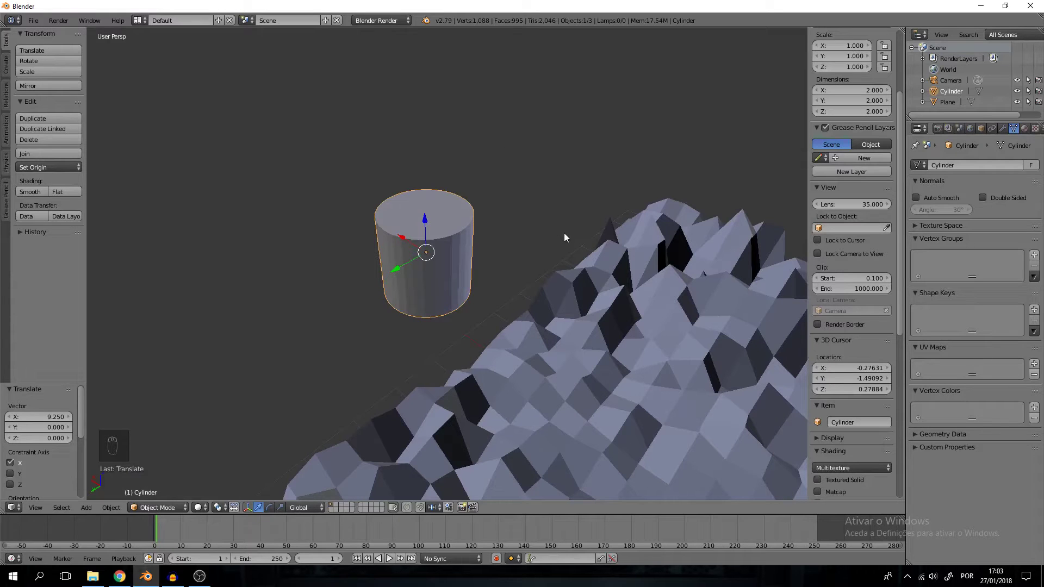
{"action": "key", "text": "r"}
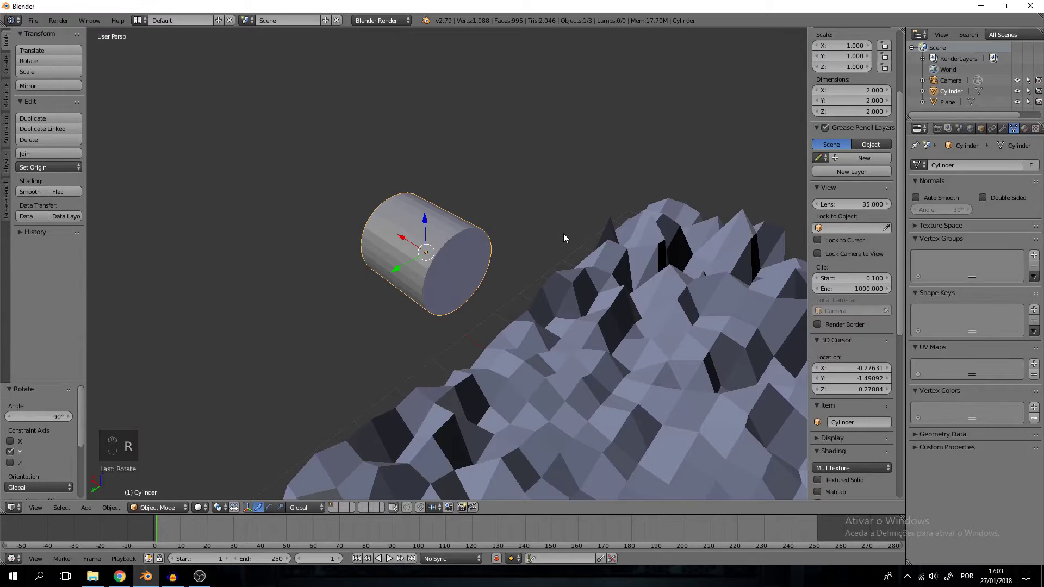
{"action": "key", "text": "s"}
{"action": "left_click", "coordinate": [693, 116]}
{"action": "key", "text": "g"}
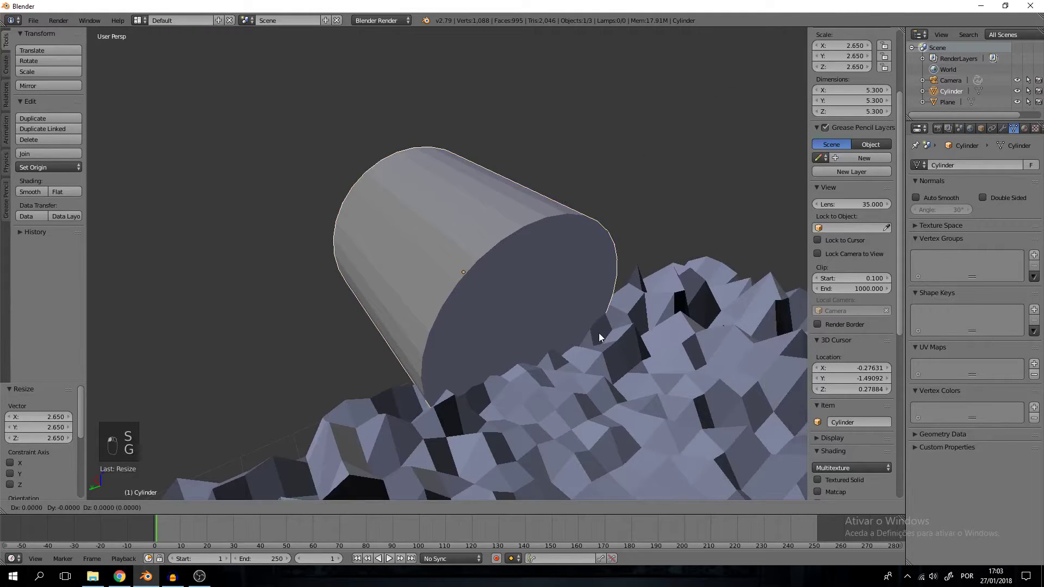
{"action": "left_click", "coordinate": [561, 308]}
{"action": "key", "text": "s"}
{"action": "left_click", "coordinate": [585, 307]}
Step: Look through the camera and resize the sun disc to fit the frame
{"action": "key", "text": "KP_0"}
{"action": "key", "text": "s"}
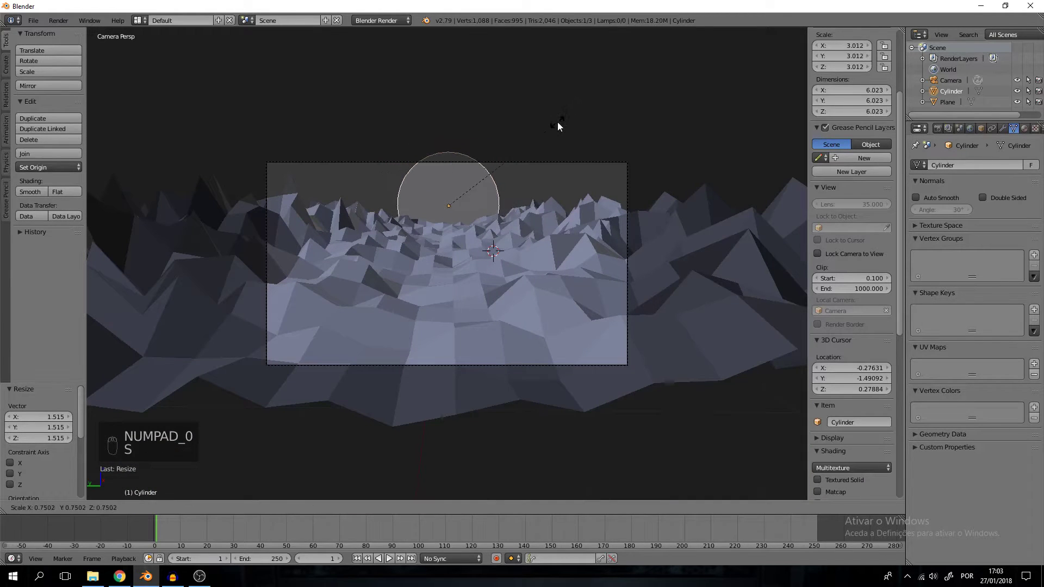
{"action": "left_click", "coordinate": [561, 127]}
{"action": "key", "text": "g"}
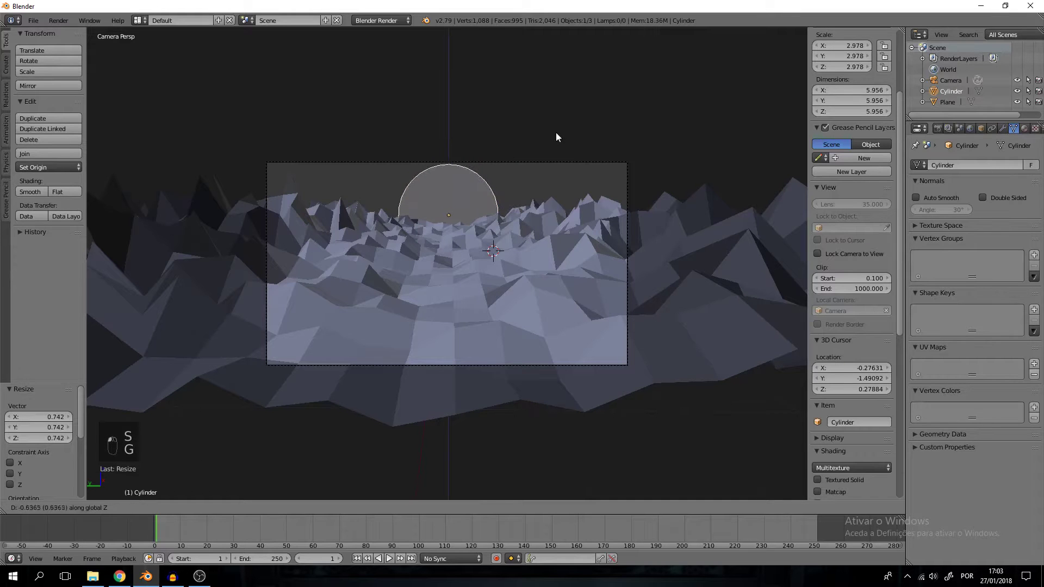
{"action": "key", "text": "g"}
{"action": "key", "text": "s"}
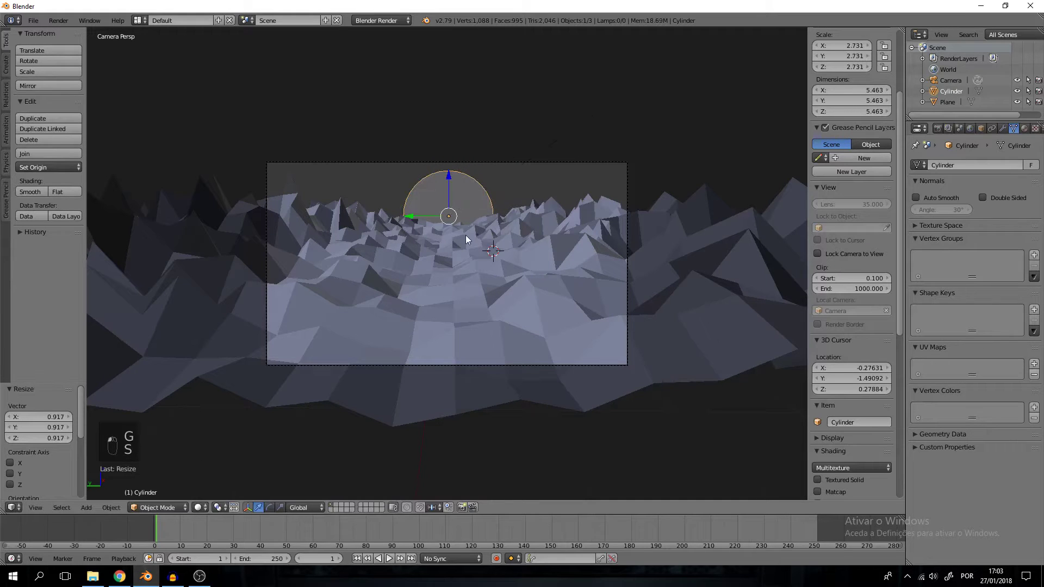
Step: Flatten the cylinder into a thin disc and slide it sideways behind the mountains
{"action": "middle_click", "coordinate": [485, 248]}
{"action": "middle_click", "coordinate": [385, 192]}
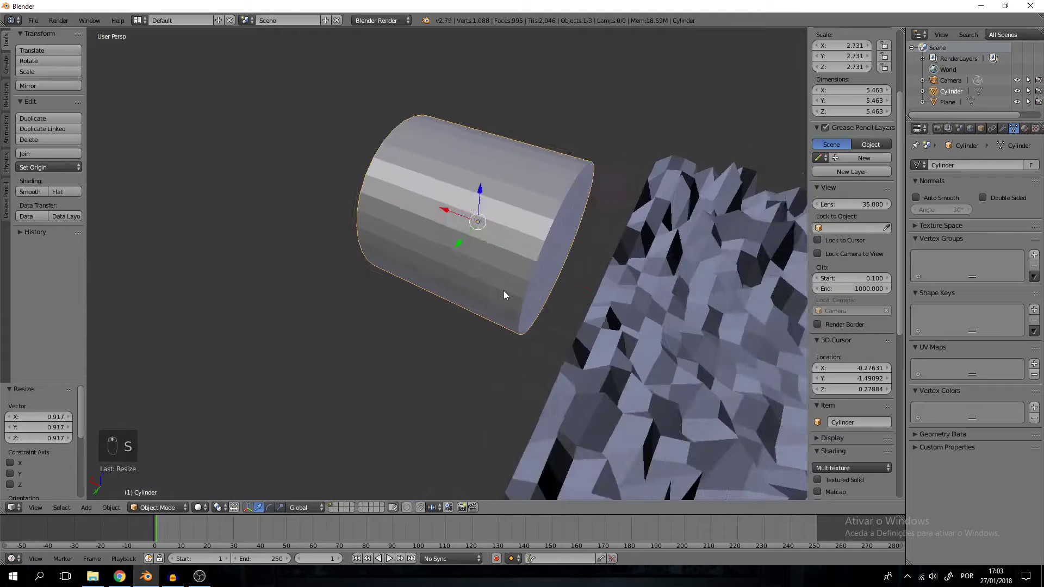
{"action": "key", "text": "s"}
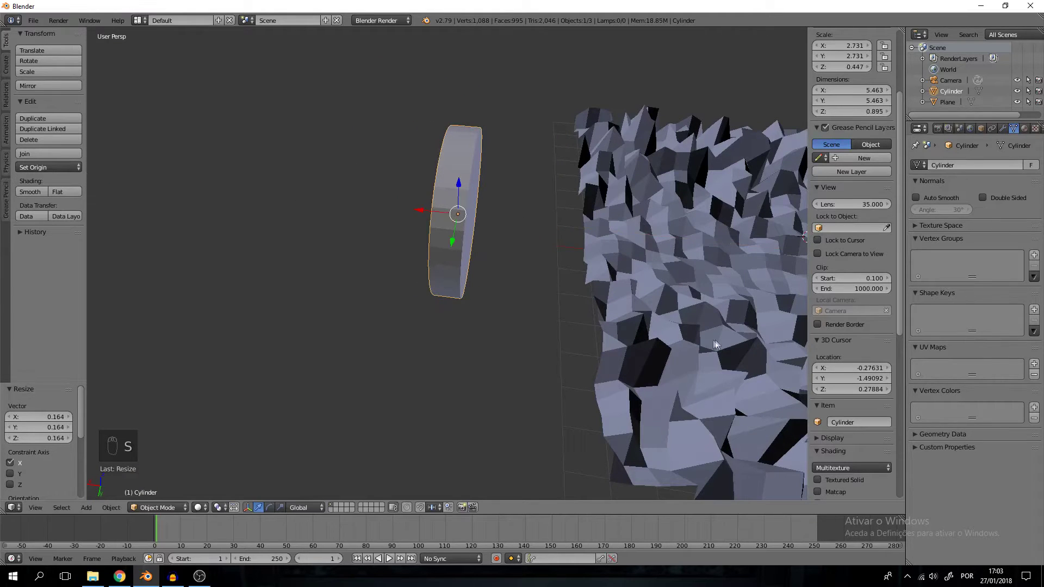
{"action": "key", "text": "s"}
{"action": "left_click", "coordinate": [502, 246]}
{"action": "key", "text": "g"}
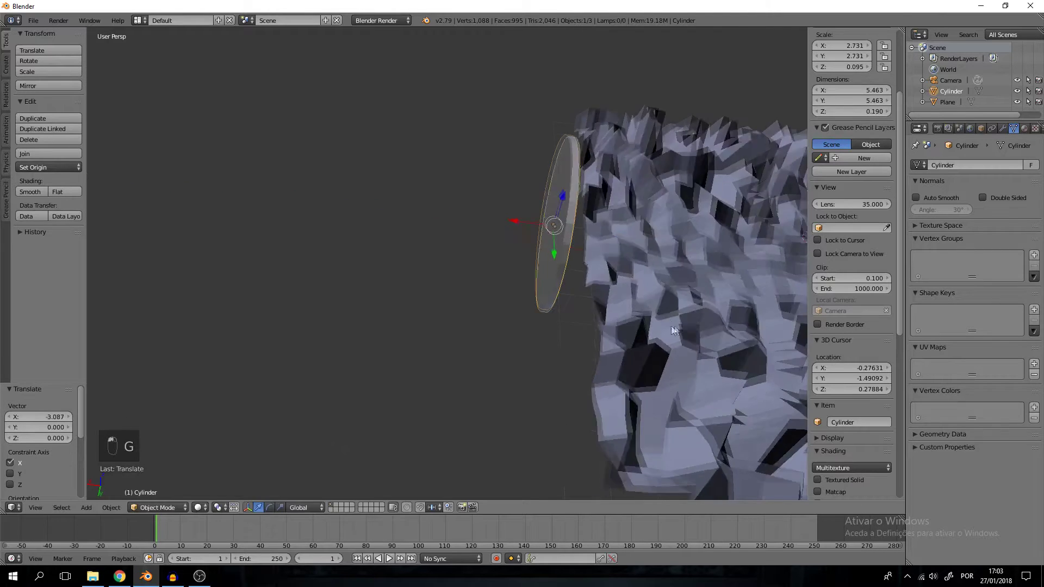
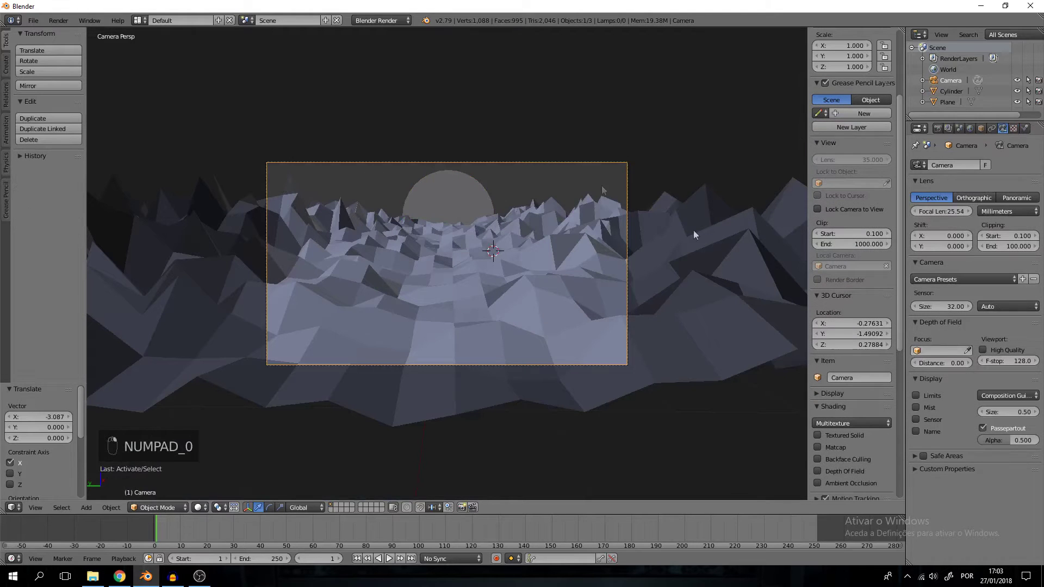
Step: Reframe the camera on the landscape and enlarge the sun disc to fill it
{"action": "left_click_drag", "start_coordinate": [450, 259], "coordinate": [449, 264]}
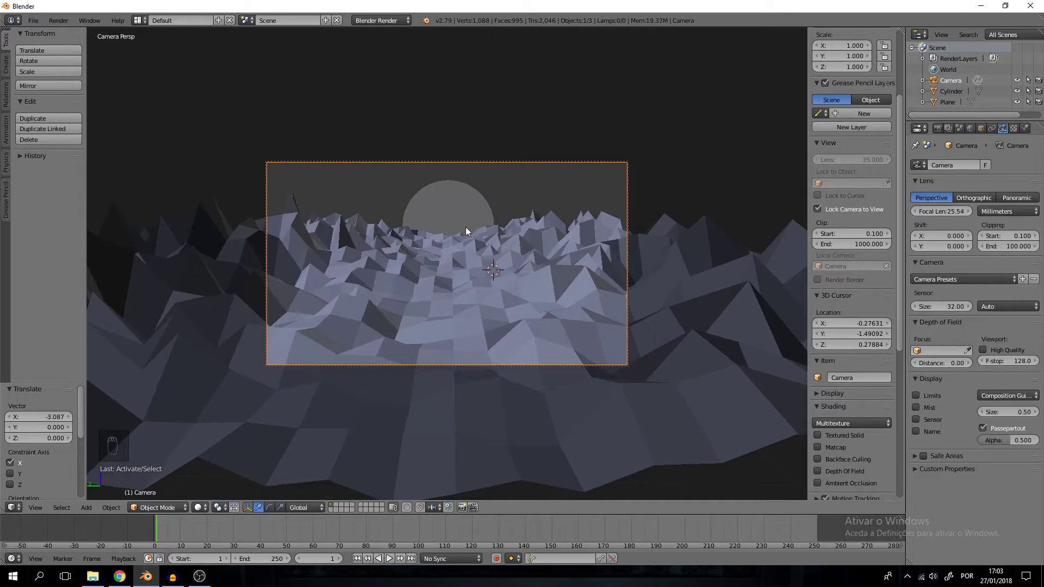
{"action": "middle_click", "coordinate": [819, 213]}
{"action": "right_click", "coordinate": [465, 207]}
{"action": "key", "text": "s"}
{"action": "middle_click", "coordinate": [517, 198]}
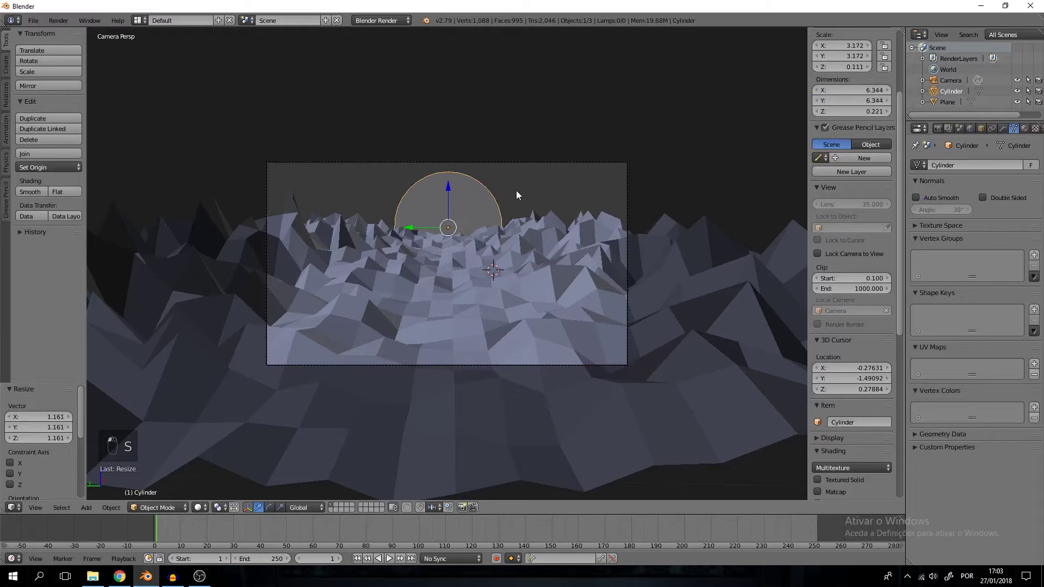
{"action": "left_click", "coordinate": [456, 223]}
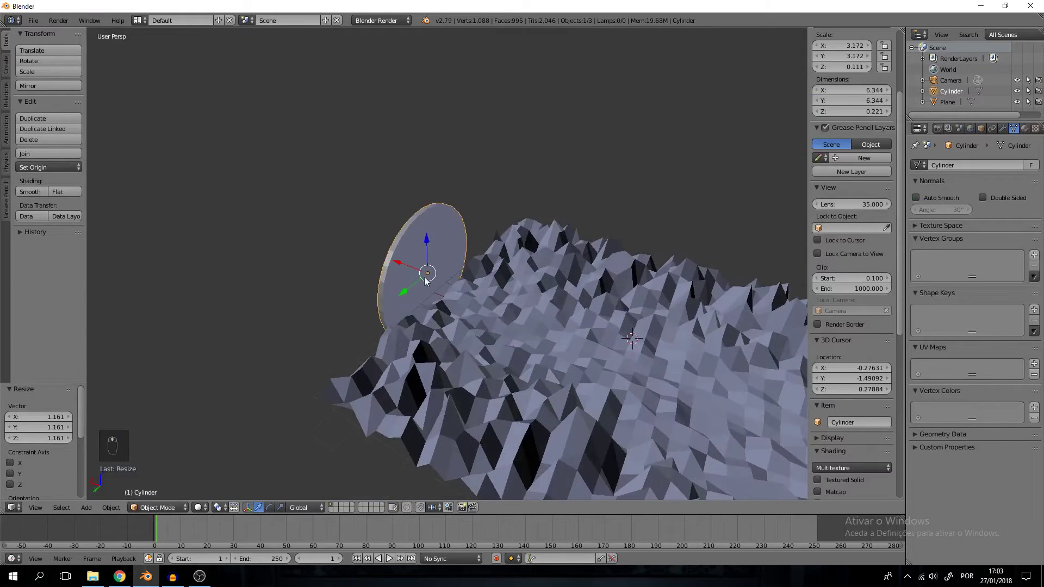
Step: Add a cube and flatten it vertically into a thin, wide slab
{"action": "key", "text": "a"}
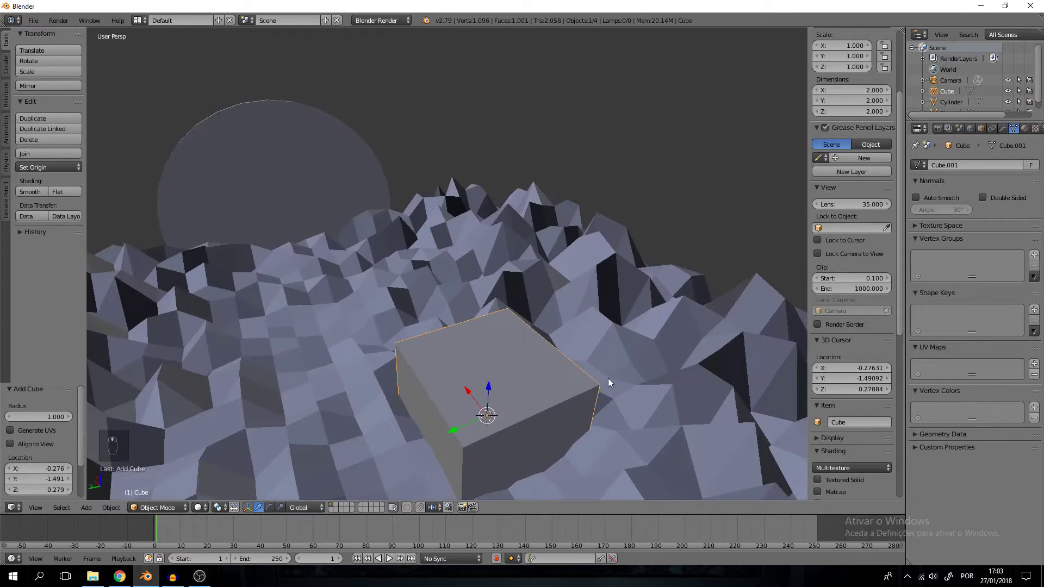
{"action": "key", "text": "g"}
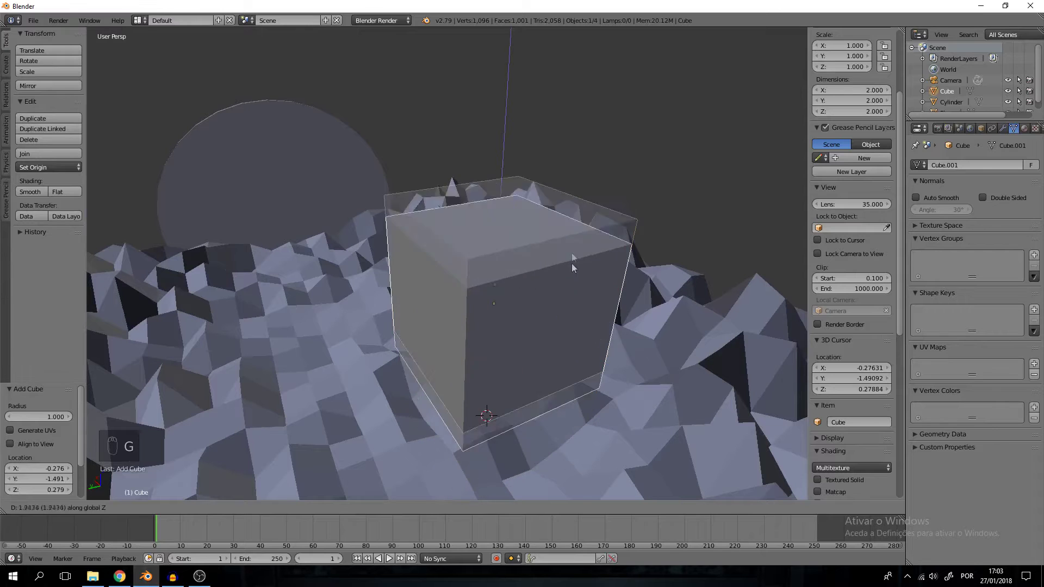
{"action": "key", "text": "s"}
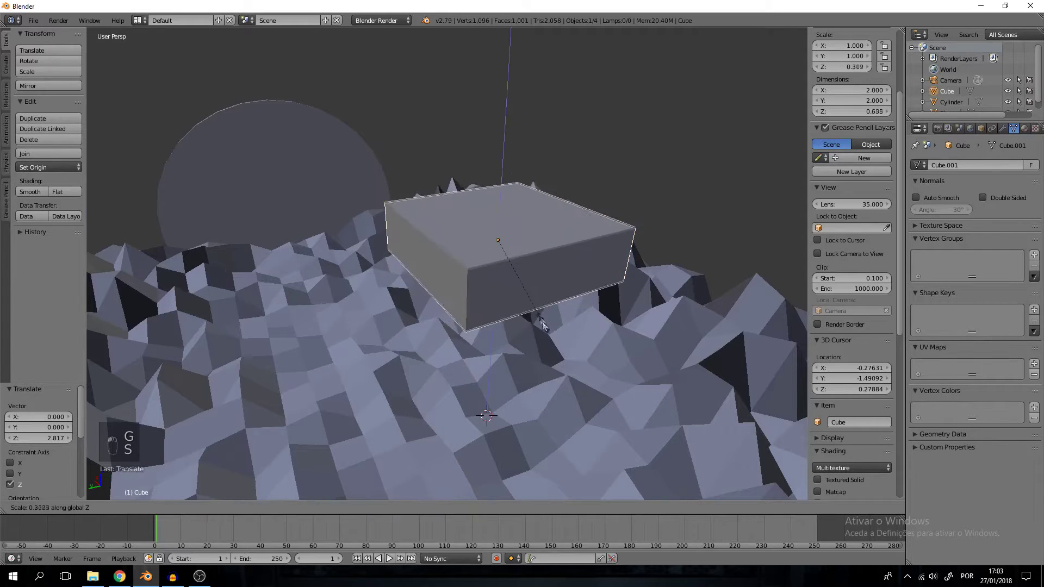
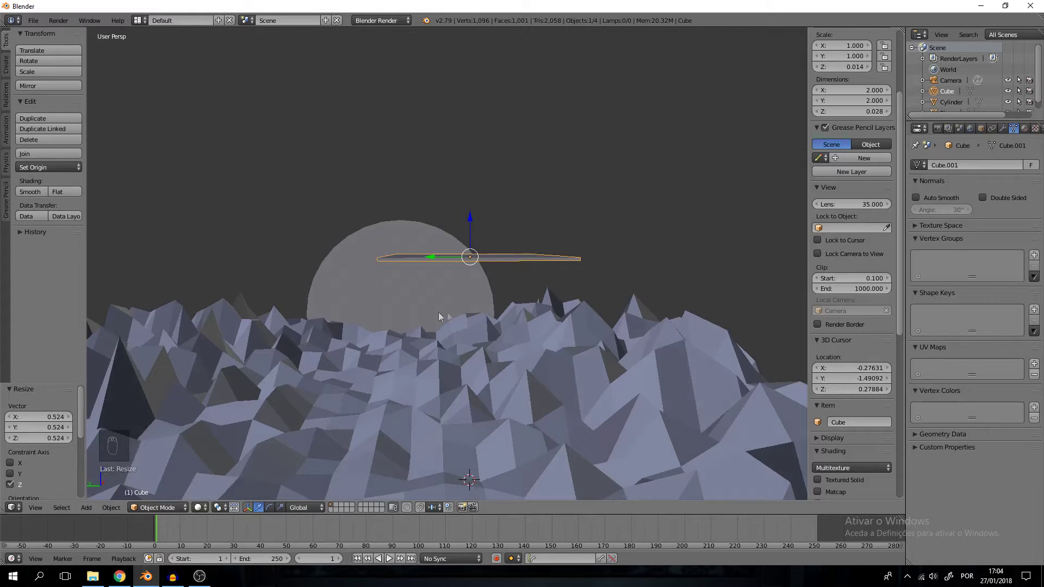
{"action": "key", "text": "s"}
{"action": "left_click_drag", "start_coordinate": [144, 258], "coordinate": [642, 417]}
{"action": "key", "text": "g"}
{"action": "left_click_drag", "start_coordinate": [405, 343], "coordinate": [417, 319]}
Step: Stretch the slab into a long strip and raise it across the top of the sun disc
{"action": "key", "text": "g"}
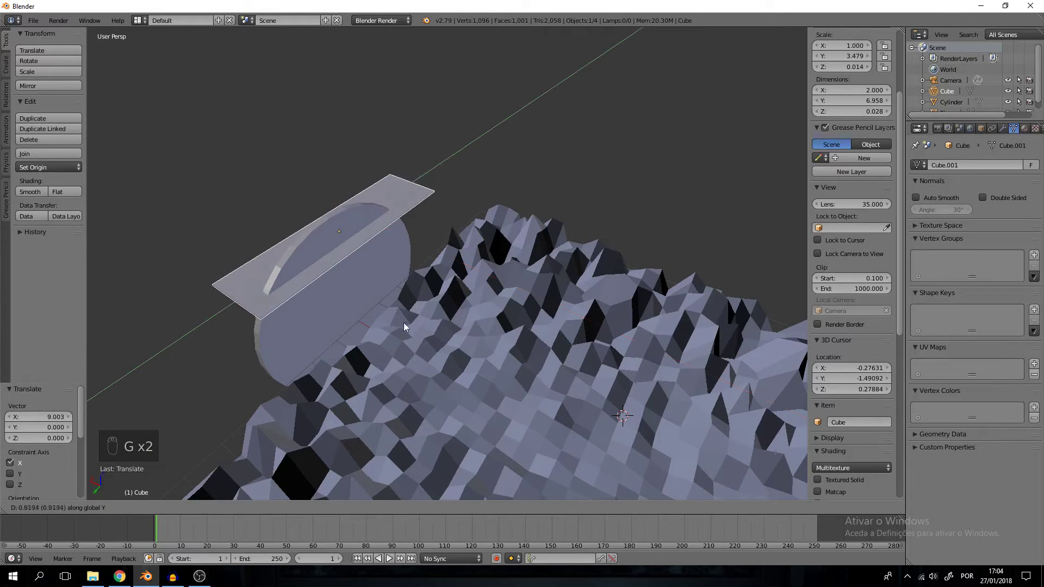
{"action": "left_click_drag", "start_coordinate": [398, 335], "coordinate": [338, 352]}
{"action": "key", "text": "s"}
{"action": "left_click", "coordinate": [283, 373]}
{"action": "left_click_drag", "start_coordinate": [489, 331], "coordinate": [330, 209]}
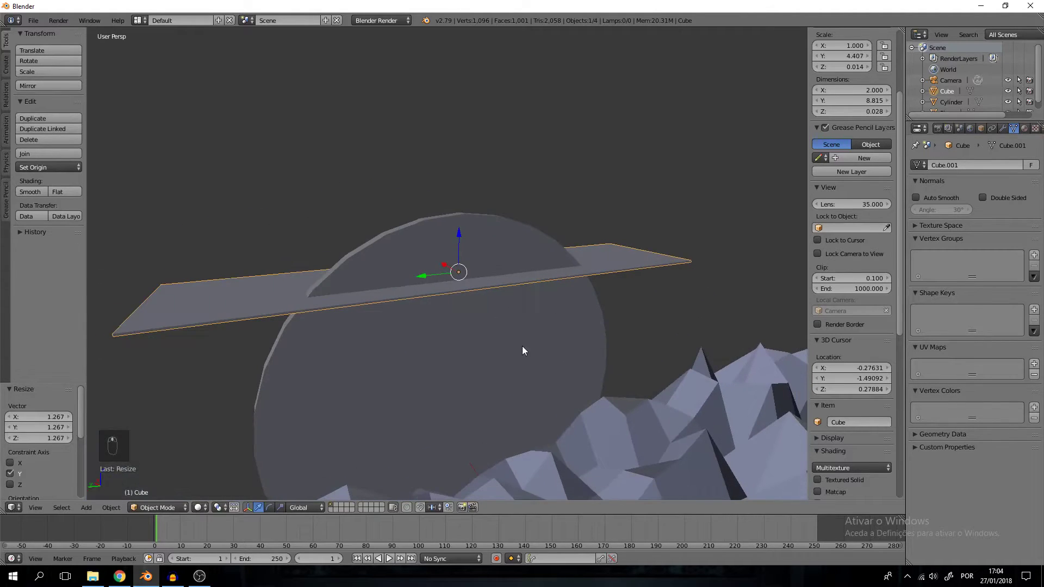
{"action": "key", "text": "g"}
{"action": "left_click", "coordinate": [522, 303]}
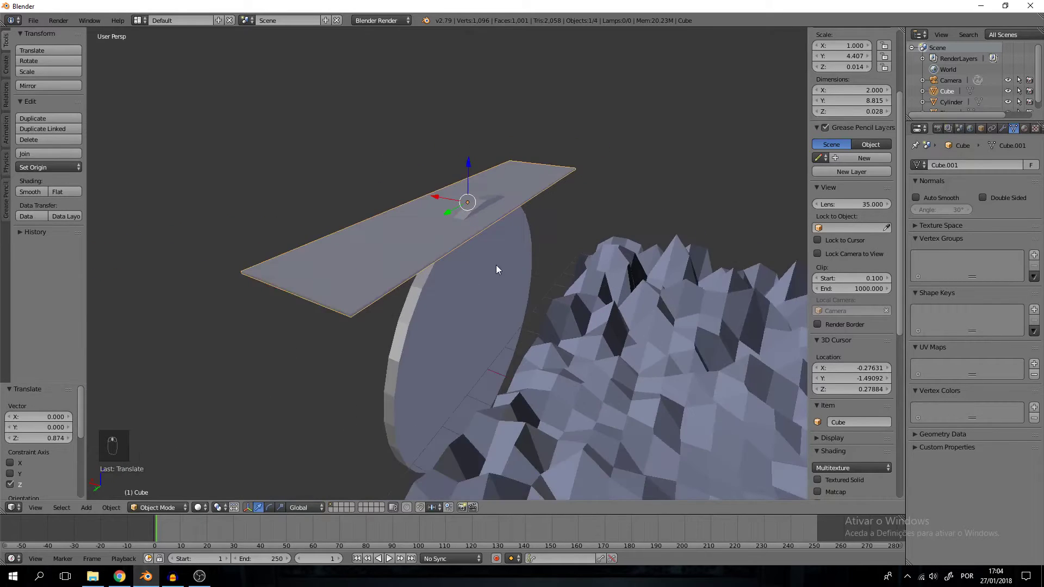
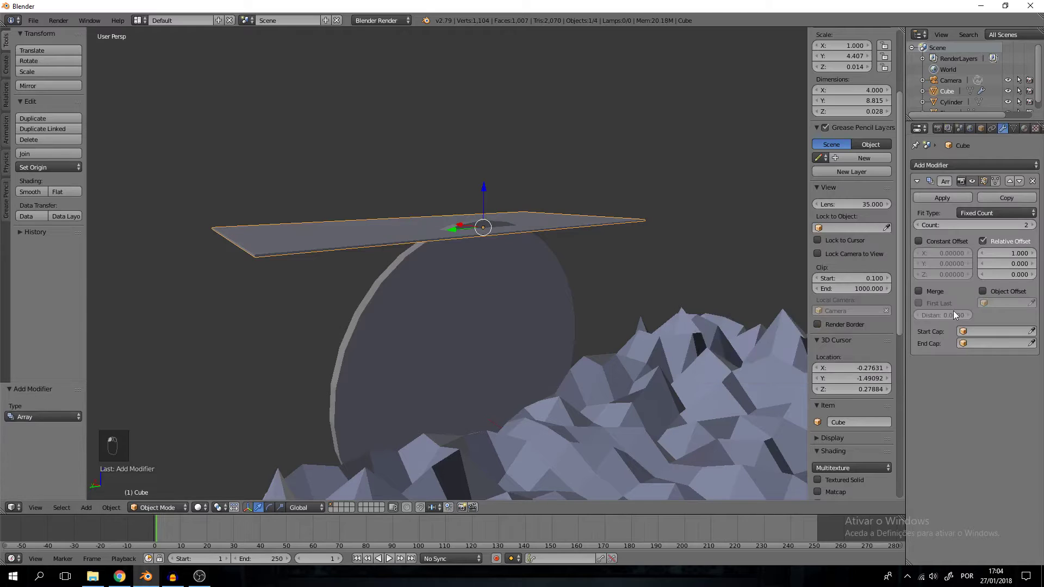
Step: Array the slab with relative offset 0, 0, -7 and count 31, then apply it into a real stack
{"action": "left_click_drag", "start_coordinate": [1004, 254], "coordinate": [1015, 262]}
{"action": "left_click_drag", "start_coordinate": [1013, 261], "coordinate": [1013, 276]}
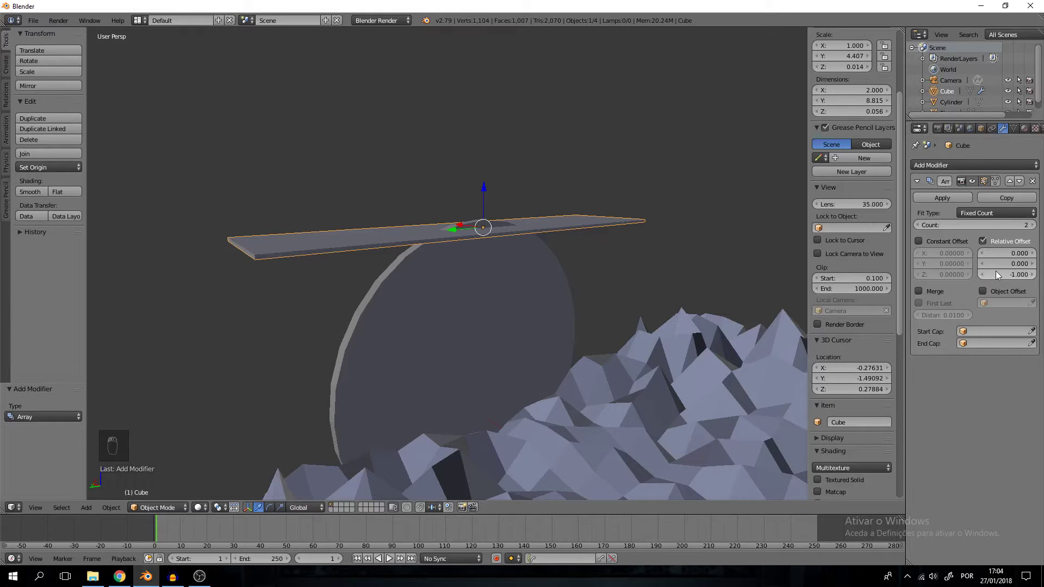
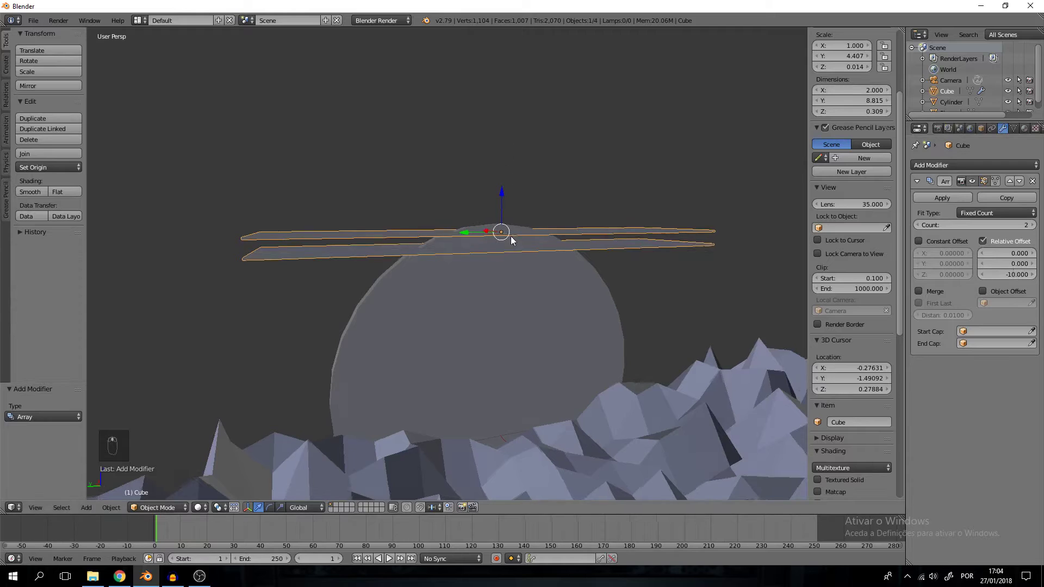
{"action": "middle_click", "coordinate": [999, 295]}
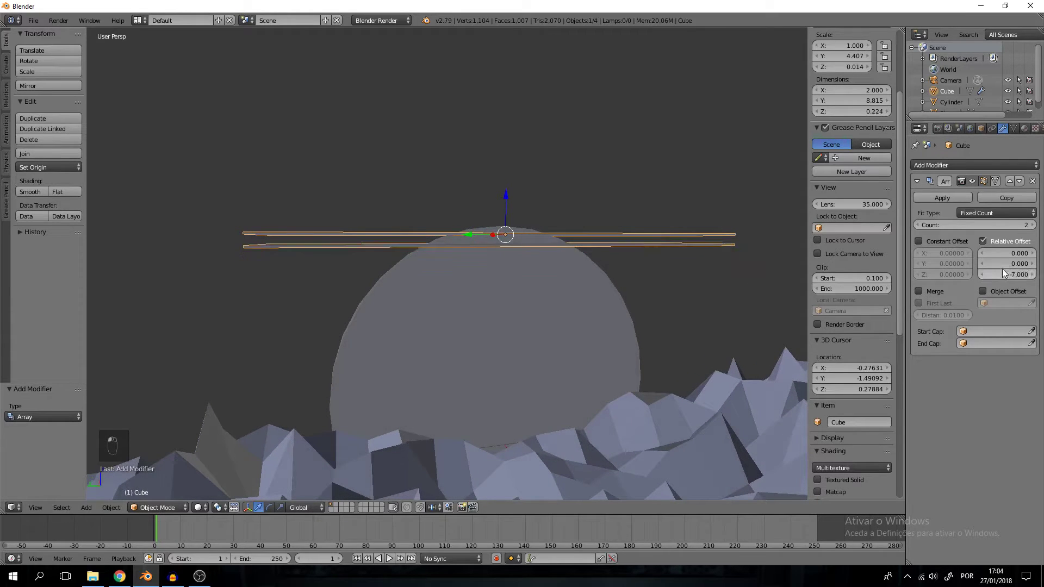
{"action": "middle_click", "coordinate": [1006, 273]}
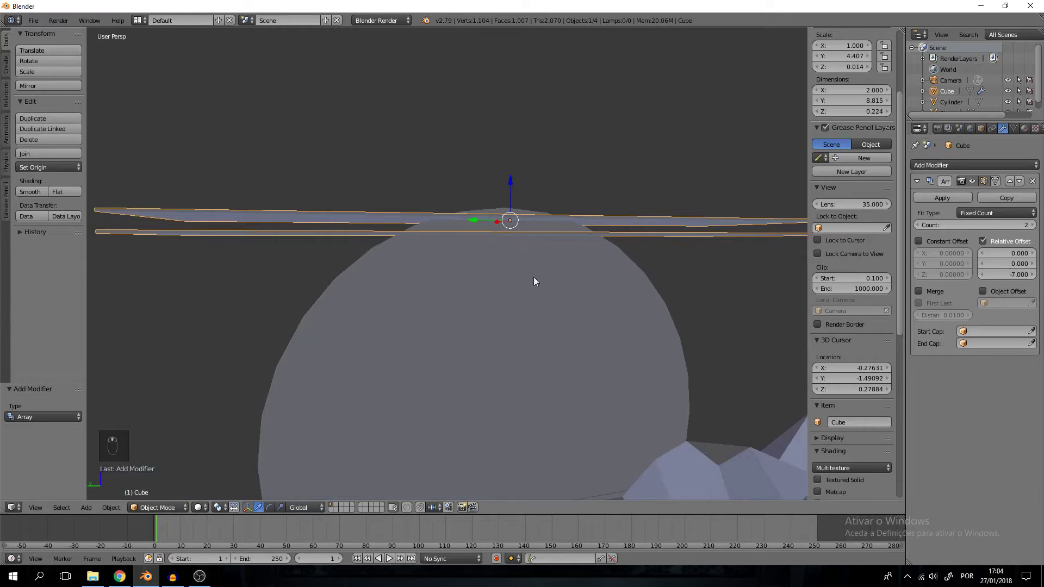
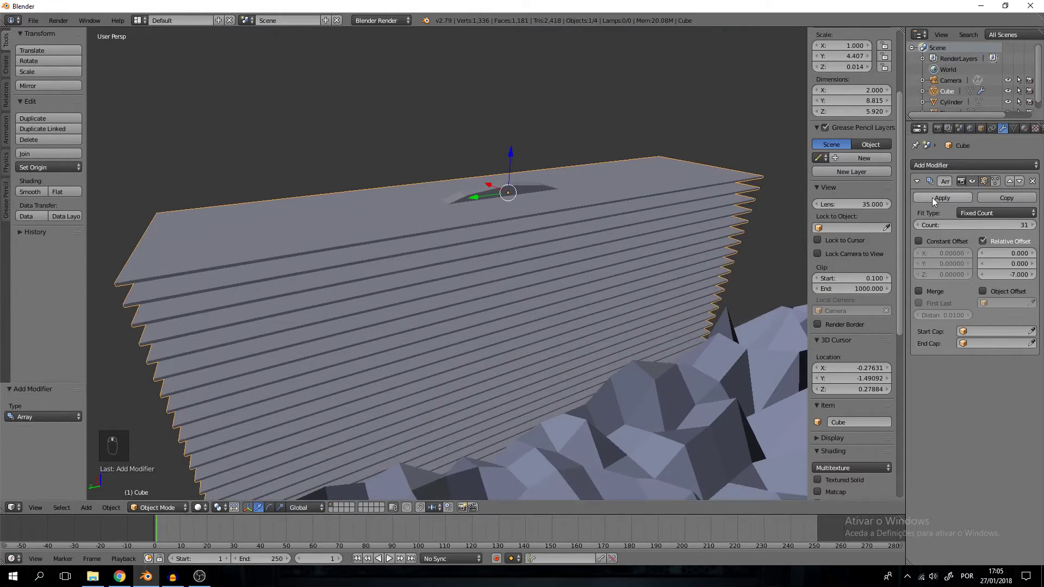
{"action": "left_click_drag", "start_coordinate": [936, 203], "coordinate": [266, 108]}
{"action": "key", "text": "a"}
{"action": "left_click_drag", "start_coordinate": [279, 242], "coordinate": [480, 305]}
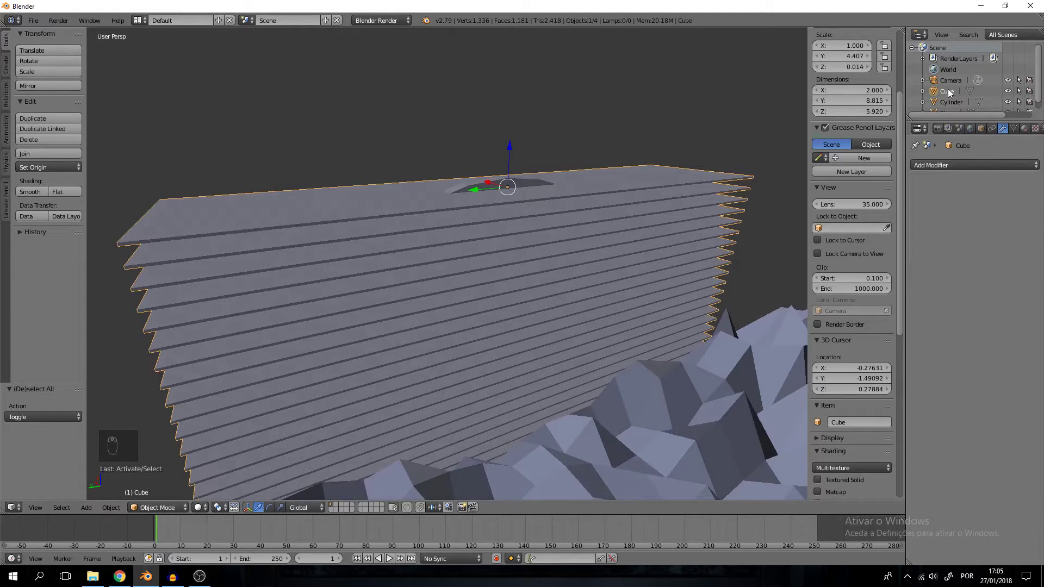
Step: Apply a Boolean Difference with the Cube stack to stripe the sun, then delete the cutting cube
{"action": "left_click_drag", "start_coordinate": [471, 191], "coordinate": [964, 166]}
{"action": "middle_click", "coordinate": [964, 167]}
{"action": "left_click", "coordinate": [824, 188]}
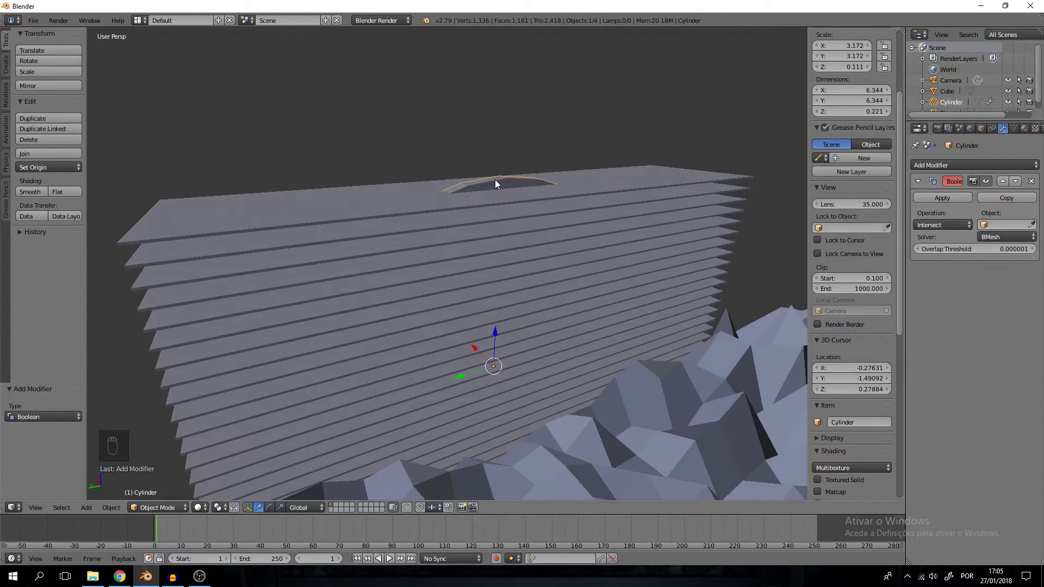
{"action": "left_click", "coordinate": [510, 208]}
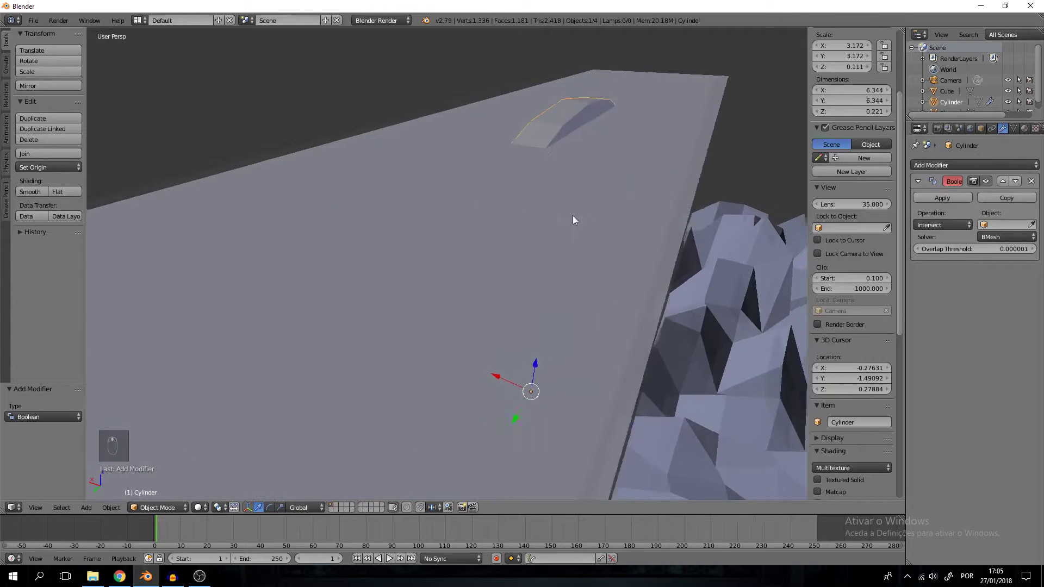
{"action": "middle_click", "coordinate": [565, 260]}
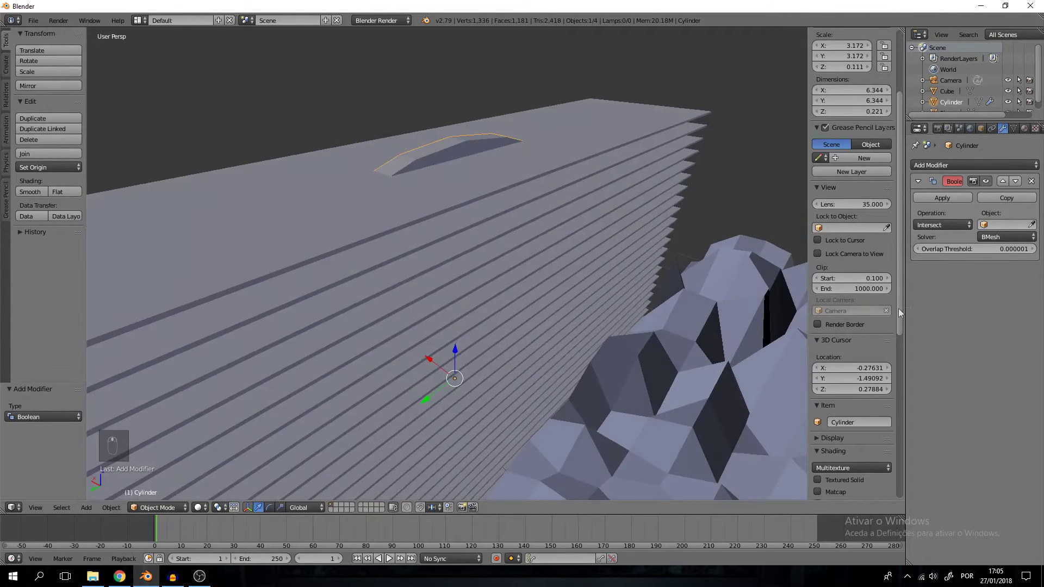
{"action": "left_click", "coordinate": [958, 229]}
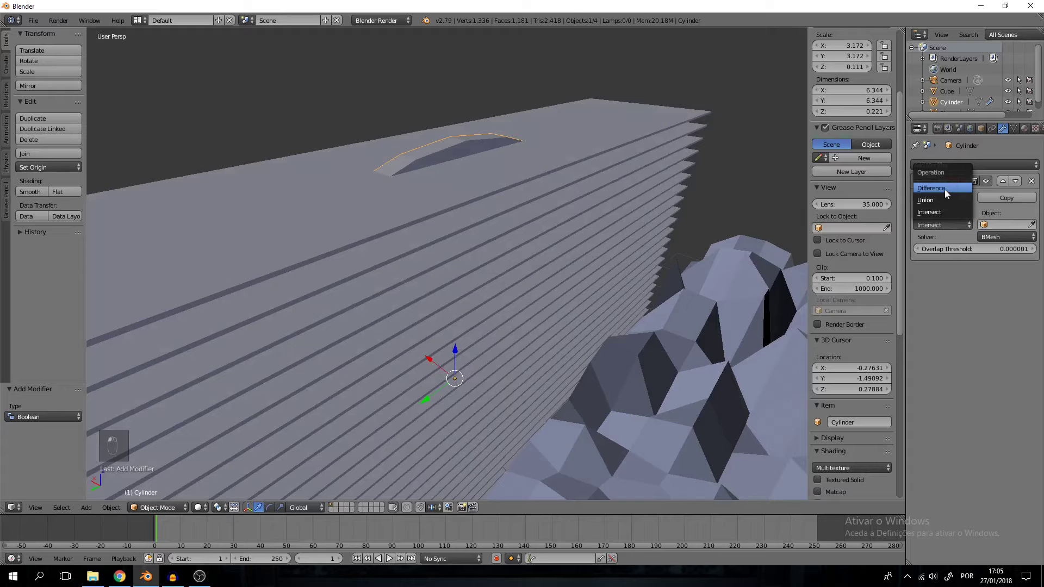
{"action": "left_click_drag", "start_coordinate": [1010, 235], "coordinate": [544, 262]}
{"action": "middle_click", "coordinate": [544, 262]}
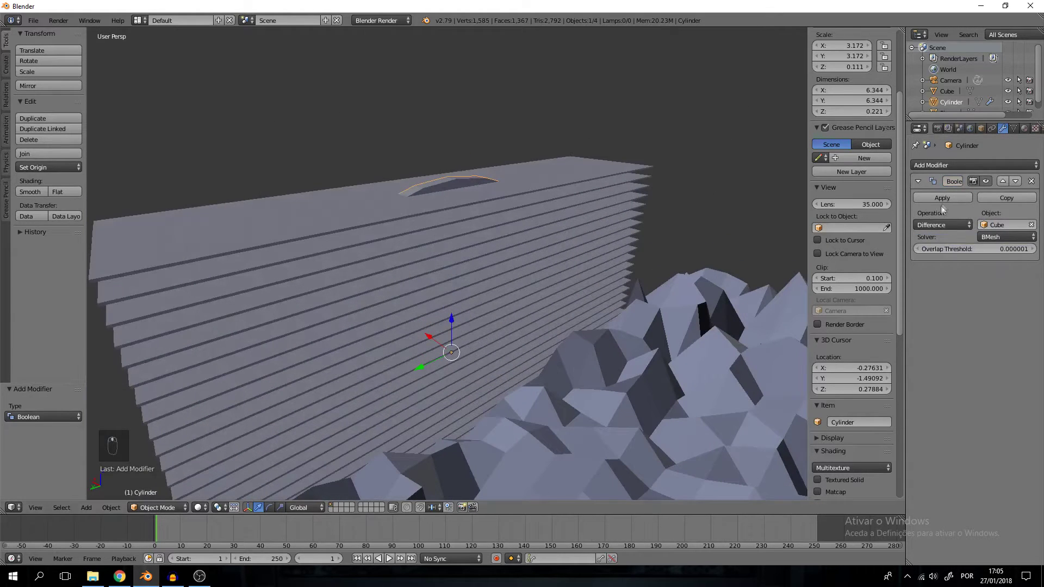
{"action": "middle_click", "coordinate": [952, 205]}
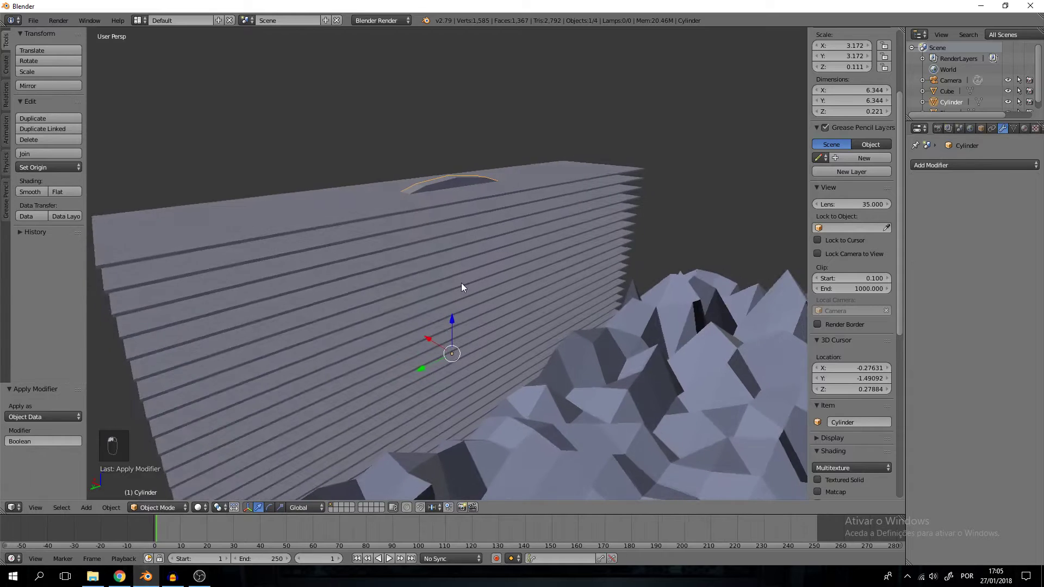
{"action": "middle_click", "coordinate": [468, 287]}
{"action": "key", "text": "Delete"}
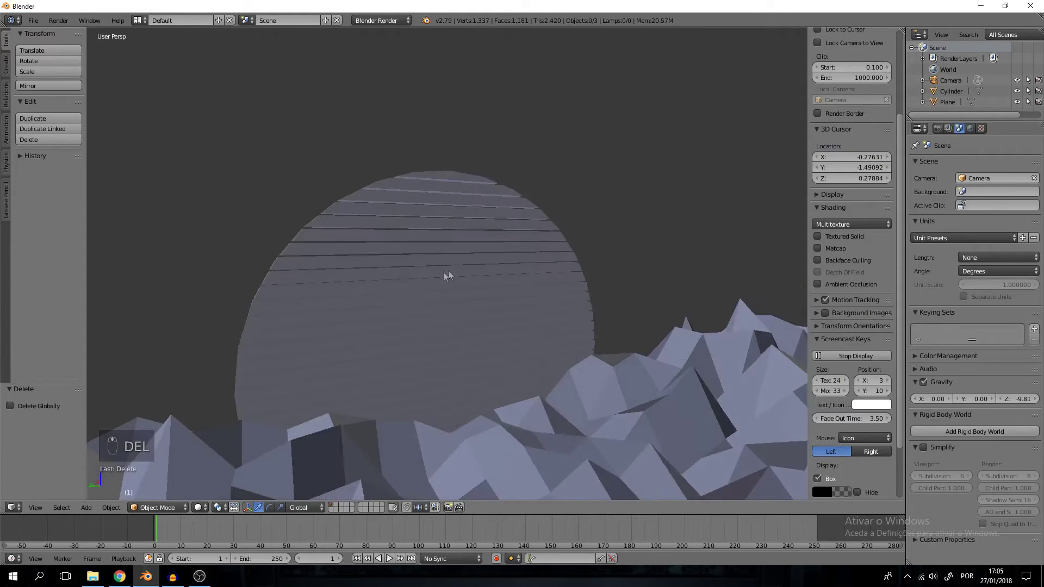
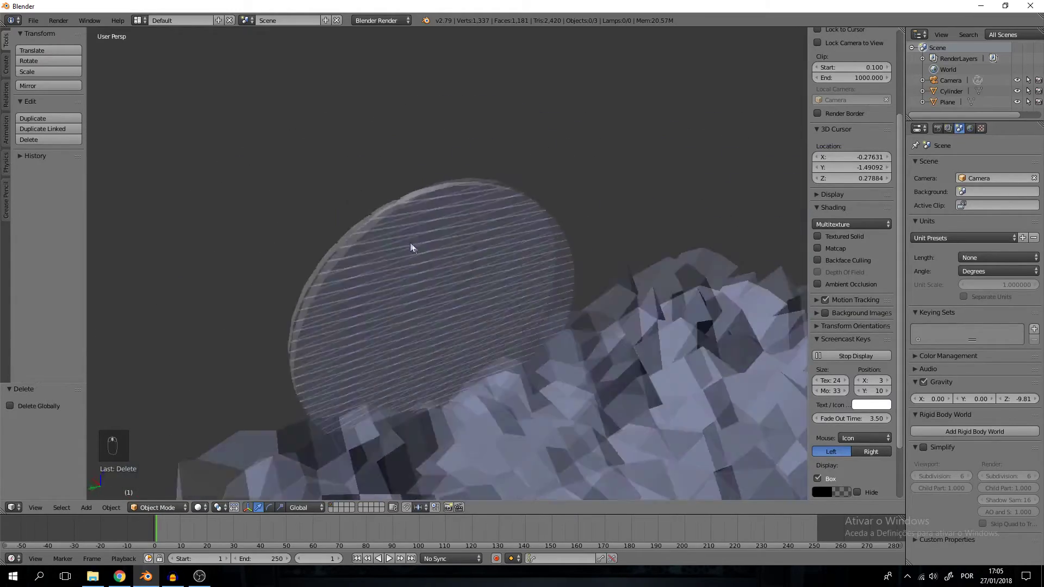
Step: Select the landscape plane, switch to Cycles Render and split the viewport into two 3D views
{"action": "left_click", "coordinate": [373, 268]}
{"action": "middle_click", "coordinate": [372, 261]}
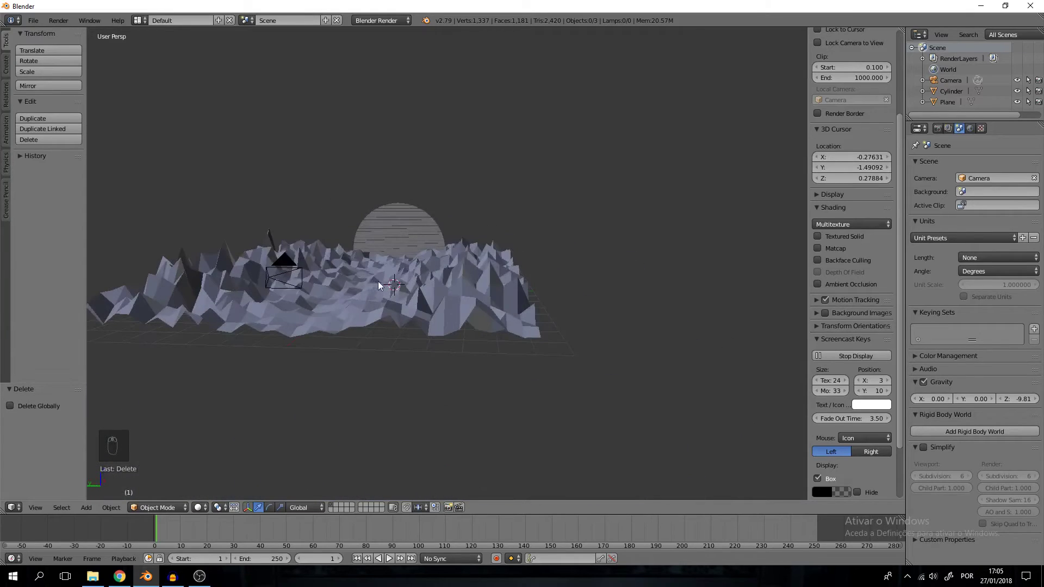
{"action": "middle_click", "coordinate": [412, 326]}
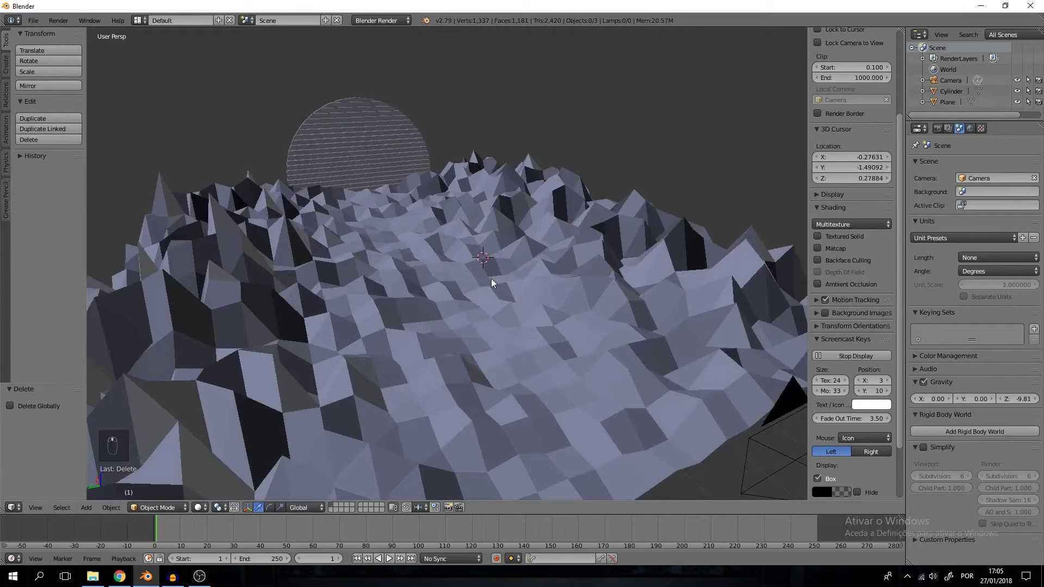
{"action": "middle_click", "coordinate": [525, 289]}
{"action": "right_click", "coordinate": [526, 284]}
{"action": "left_click_drag", "start_coordinate": [937, 115], "coordinate": [626, 192]}
Step: Create a dark blue Diffuse material named Mountains for the terrain, with the Node Editor shown
{"action": "key", "text": "n"}
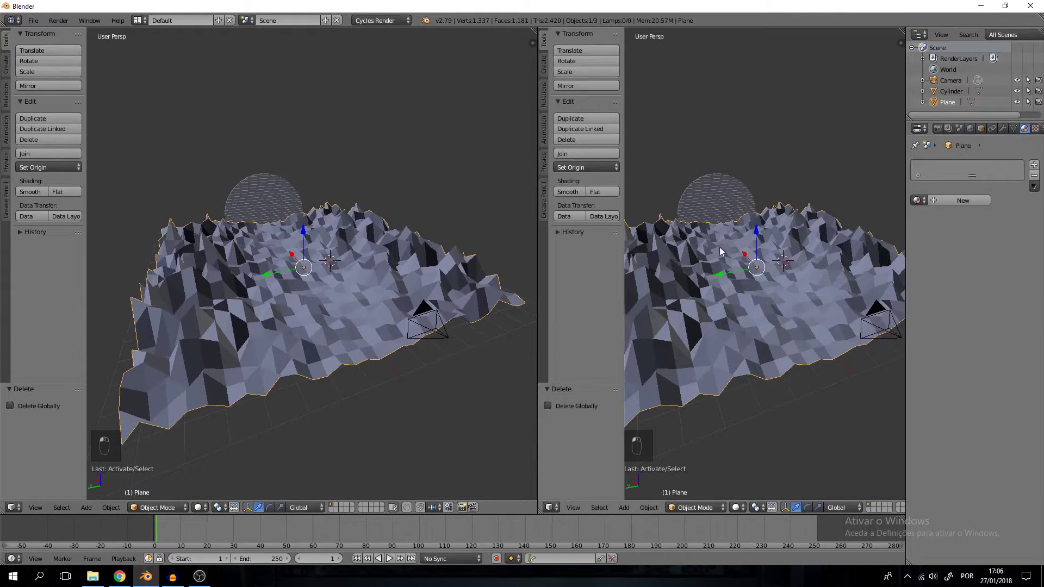
{"action": "left_click", "coordinate": [965, 205]}
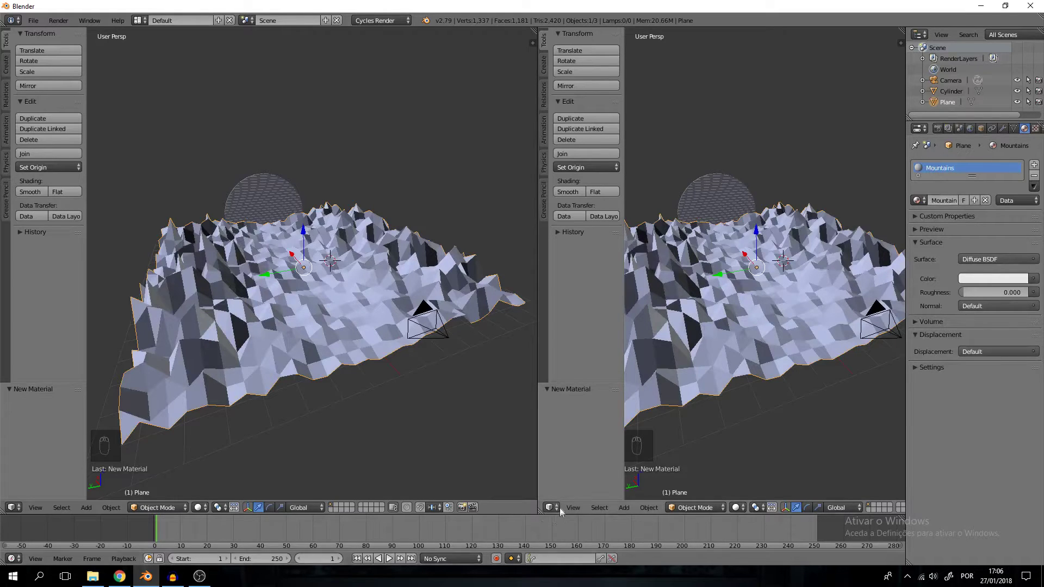
{"action": "left_click", "coordinate": [591, 392]}
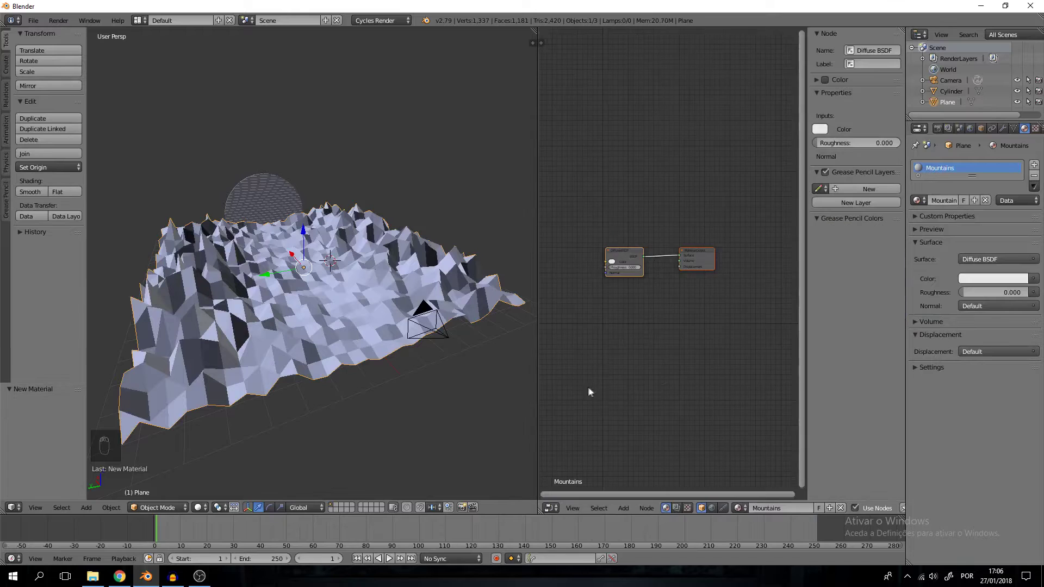
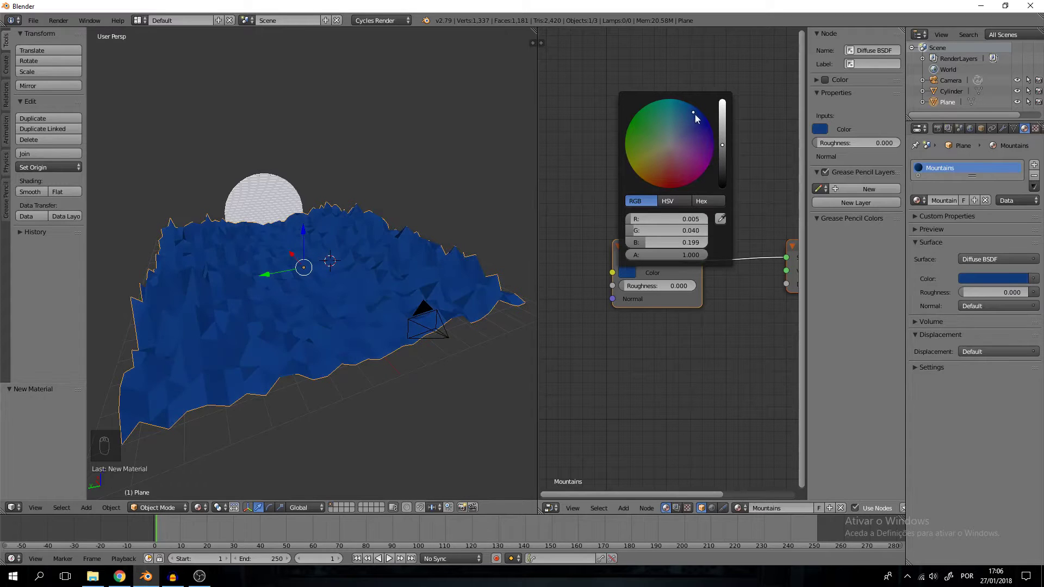
{"action": "left_click_drag", "start_coordinate": [371, 252], "coordinate": [444, 314]}
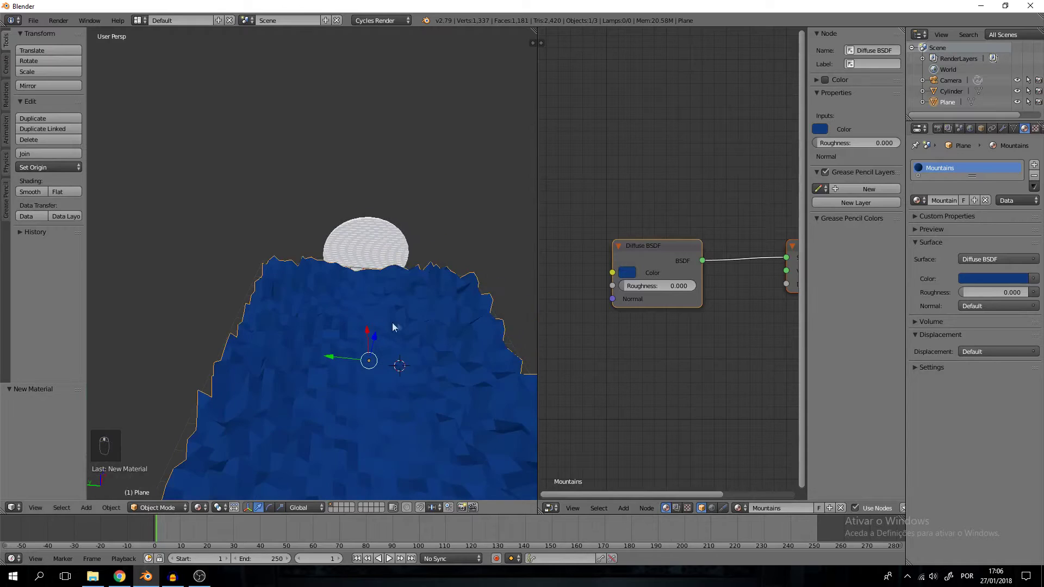
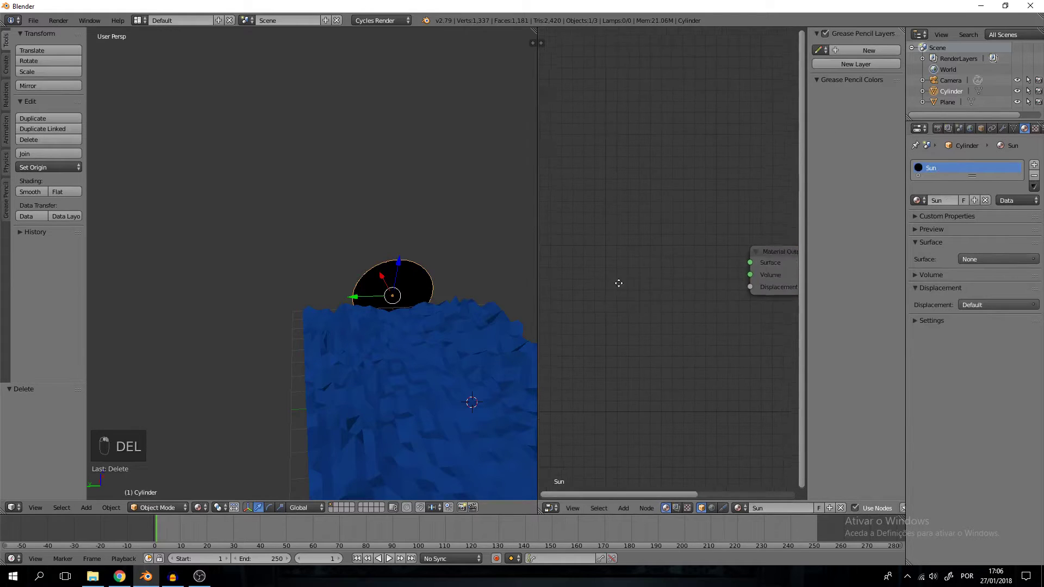
Step: Replace the Sun material's nodes with a pink Emission shader at strength 2 wired to the output
{"action": "key", "text": "shift+a"}
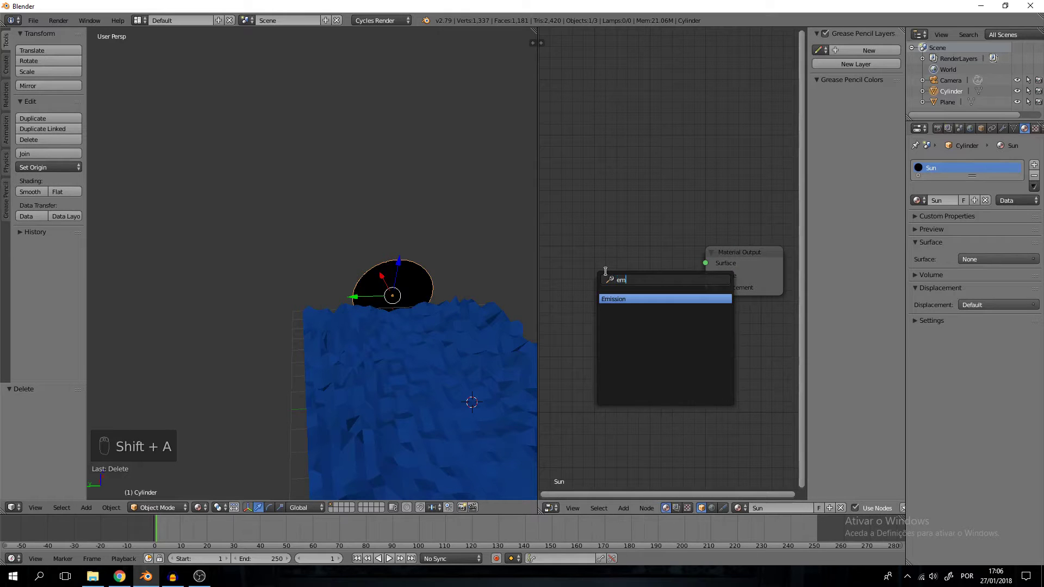
{"action": "key", "text": "s"}
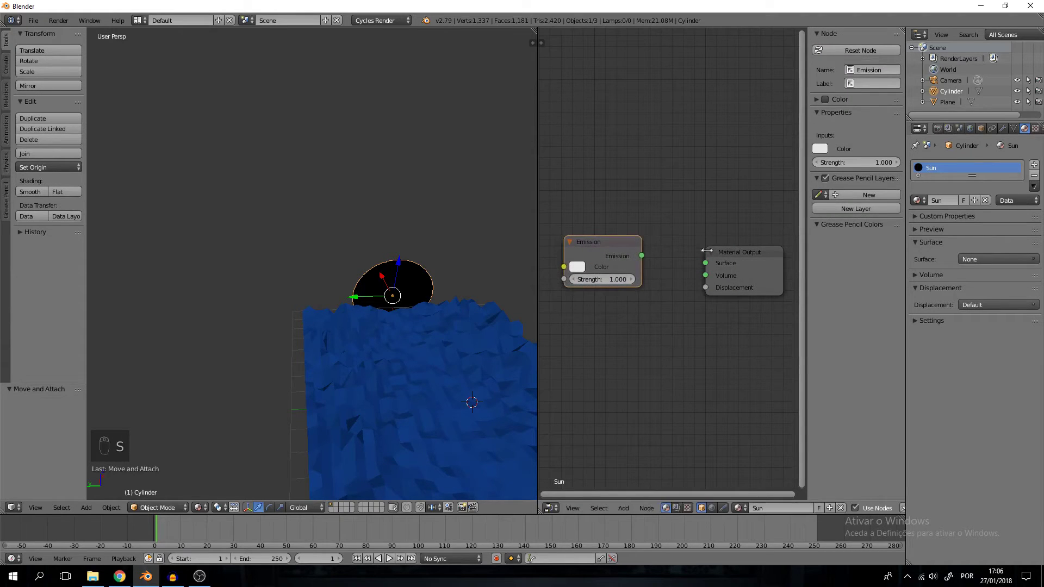
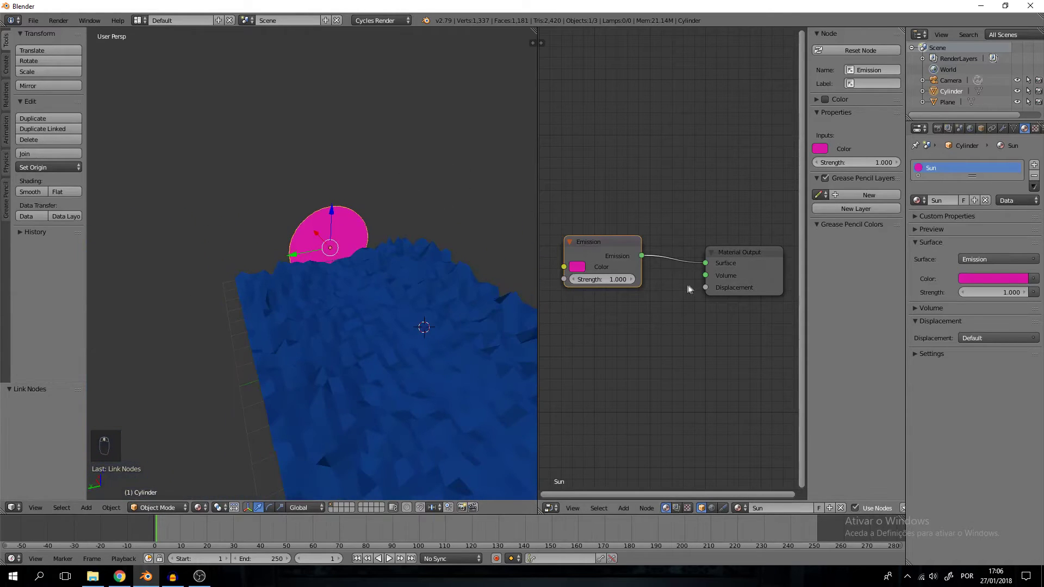
{"action": "left_click_drag", "start_coordinate": [617, 281], "coordinate": [316, 388]}
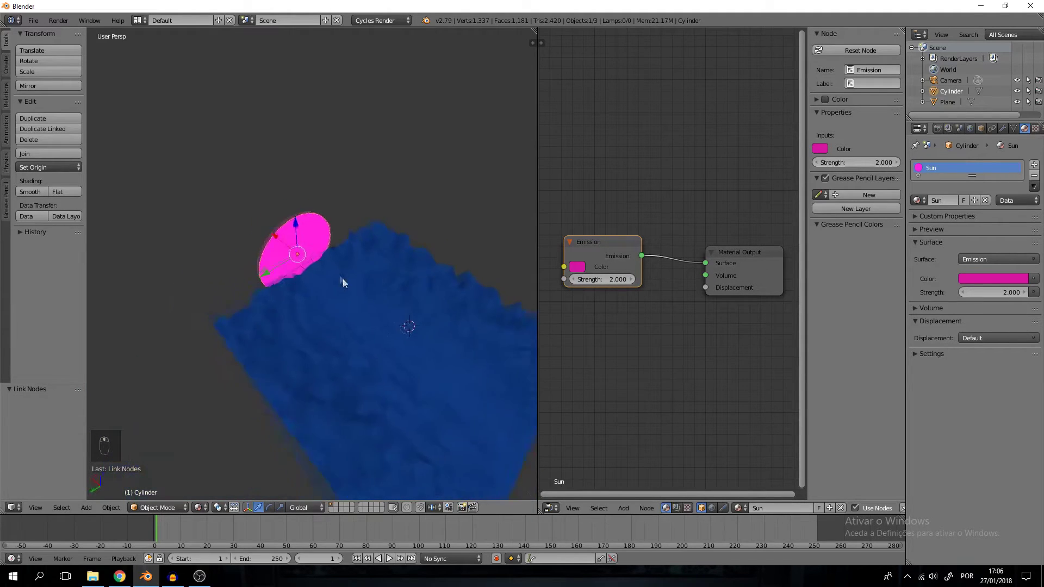
{"action": "left_click_drag", "start_coordinate": [612, 283], "coordinate": [371, 278]}
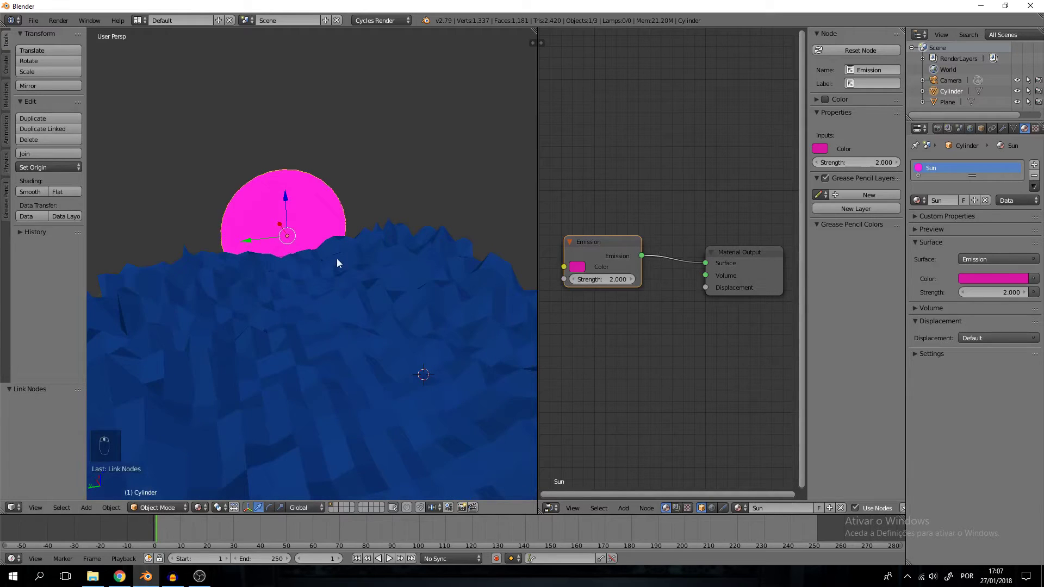
{"action": "key", "text": "a"}
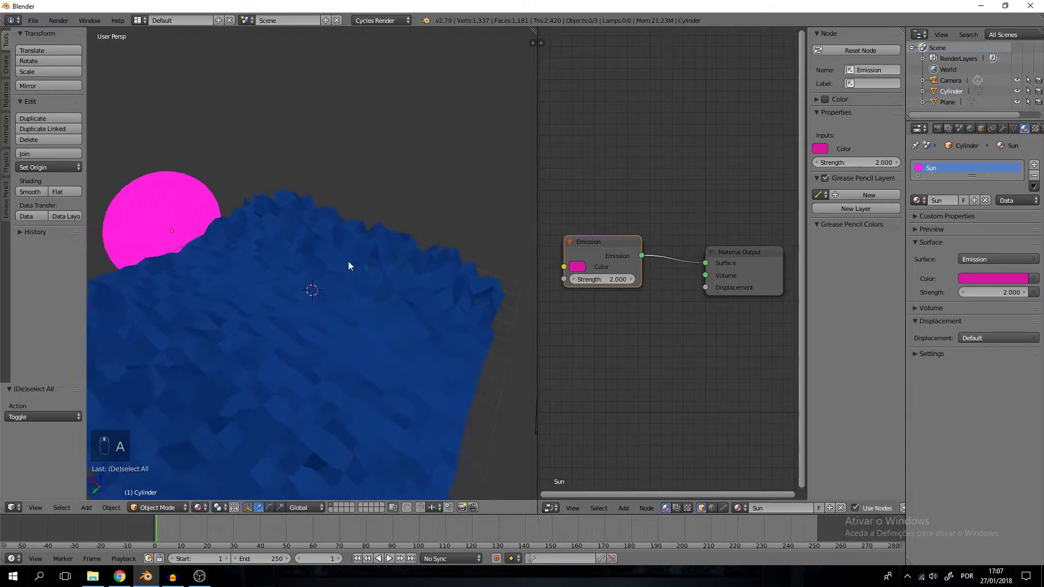
Step: Add a plane scaled up about 3x and raised along Z high above the mountains
{"action": "key", "text": "shift+a"}
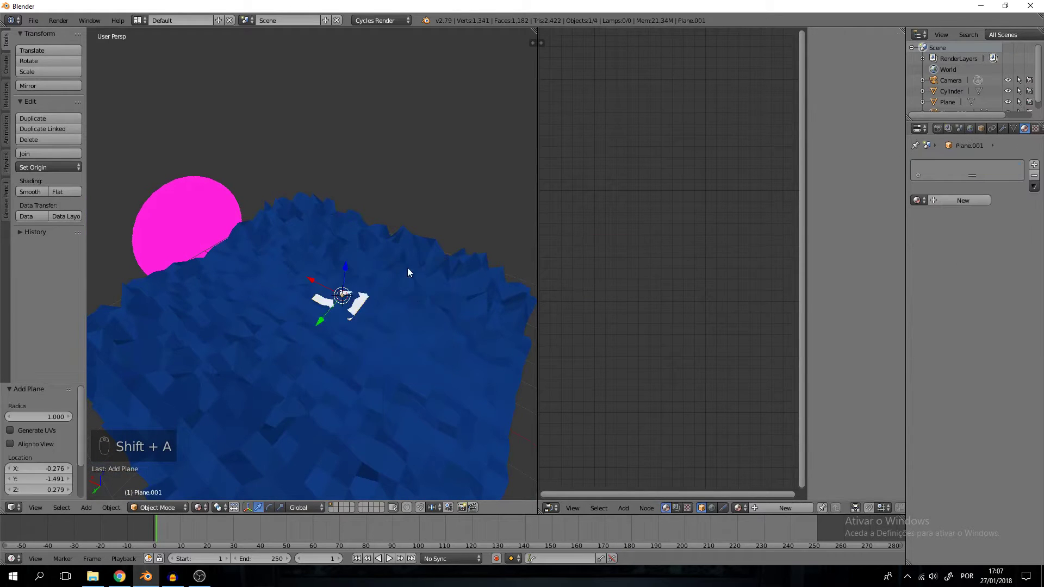
{"action": "key", "text": "s"}
{"action": "key", "text": "s"}
{"action": "key", "text": "g"}
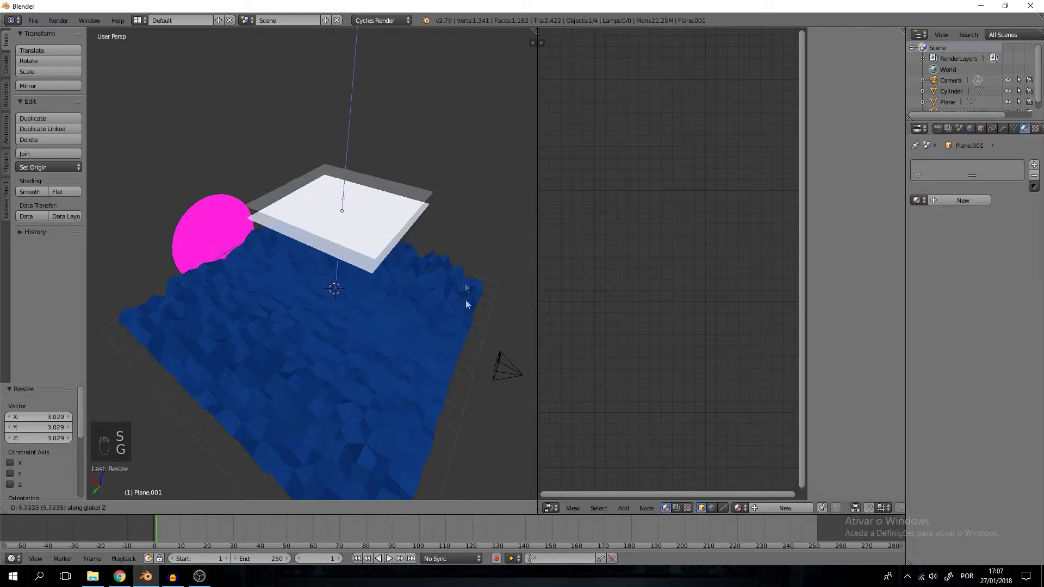
{"action": "key", "text": "g"}
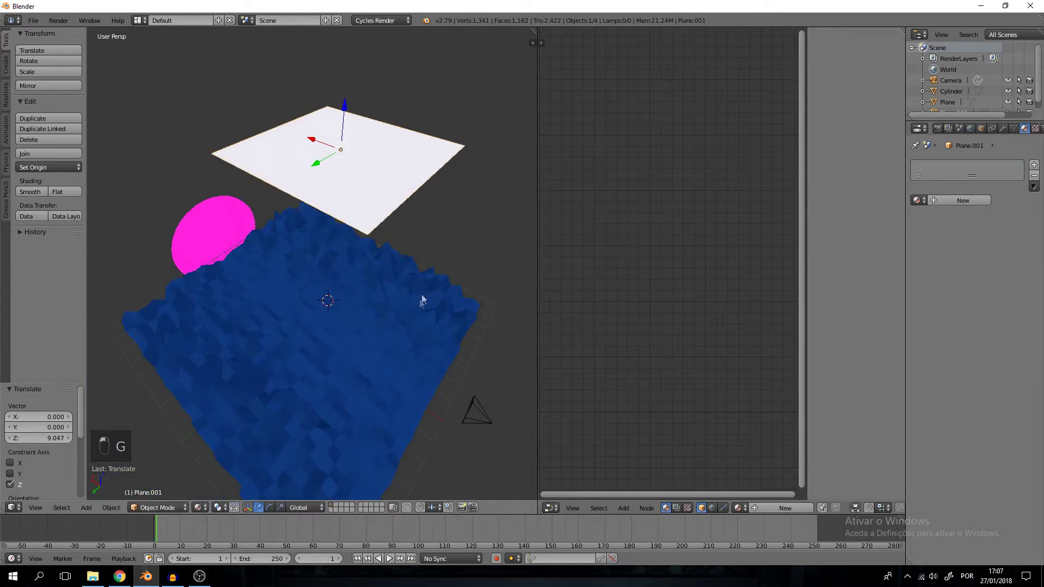
{"action": "key", "text": "KP_7"}
{"action": "key", "text": "g"}
{"action": "key", "text": "g"}
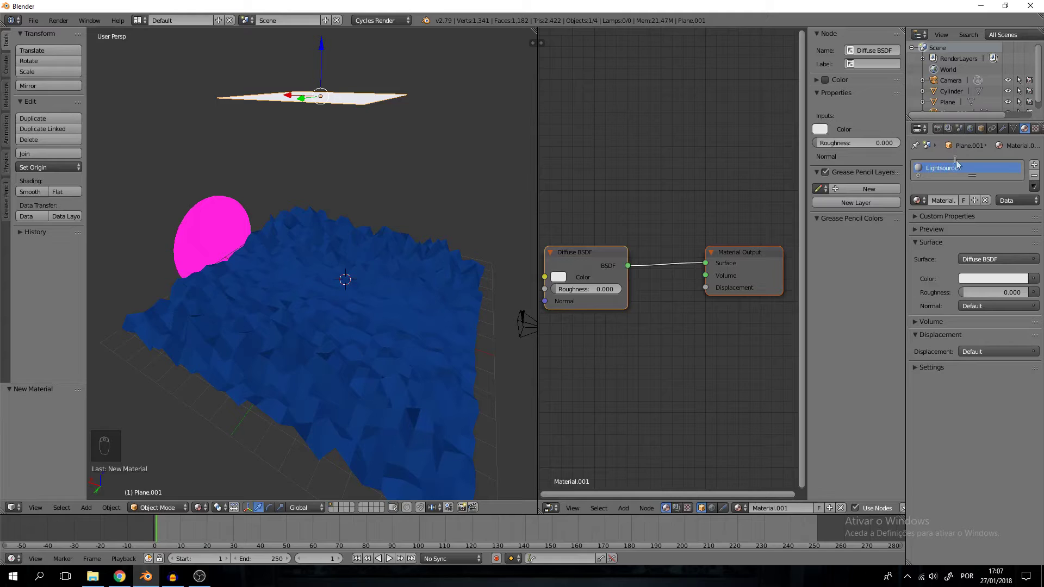
Step: Make the Lightsource material a white Emission shader at strength 20 and preview it rendered
{"action": "key", "text": "Delete"}
{"action": "key", "text": "shift+a"}
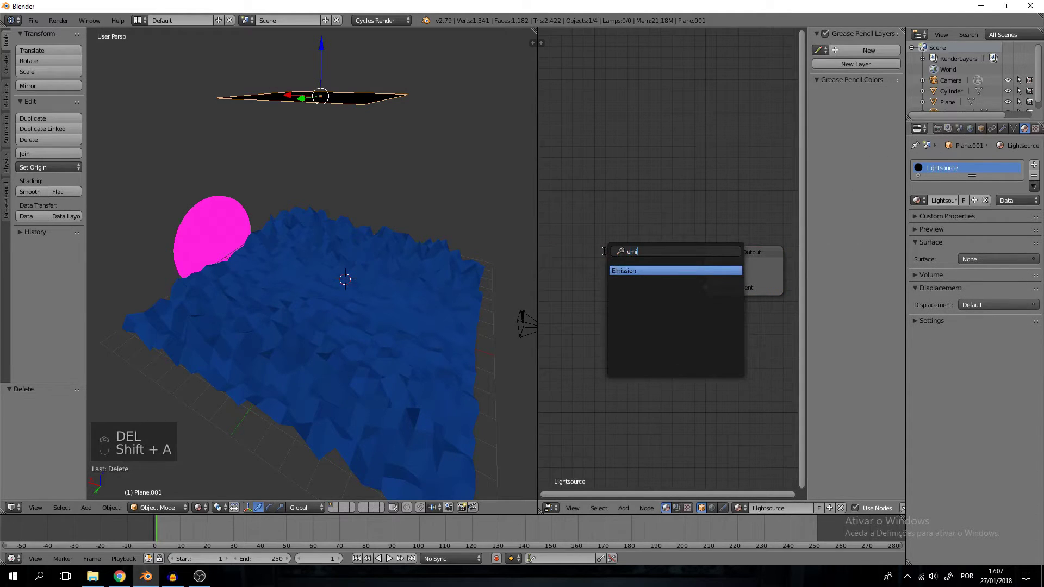
{"action": "key", "text": "s"}
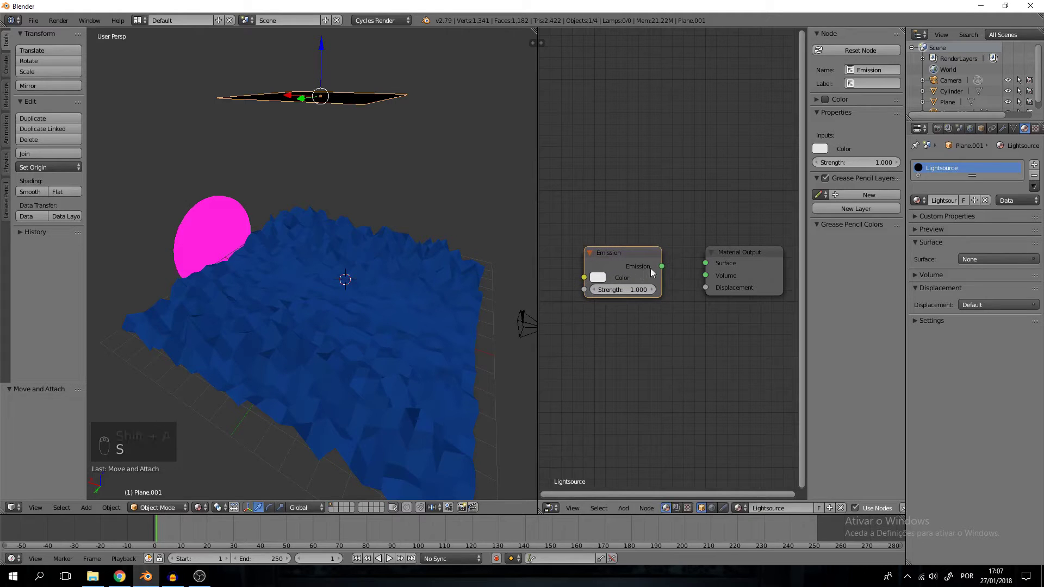
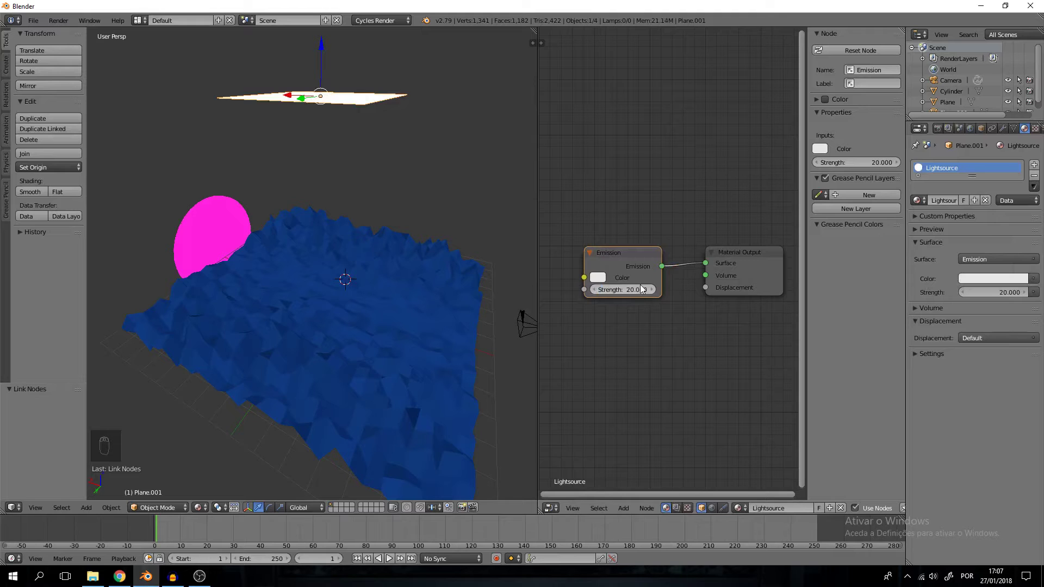
{"action": "left_click_drag", "start_coordinate": [379, 247], "coordinate": [303, 248]}
Step: Shift the Lightsource plane along the Y axis in camera view, then deselect everything
{"action": "key", "text": "KP_0"}
{"action": "key", "text": "KP_0"}
{"action": "key", "text": "shift+z"}
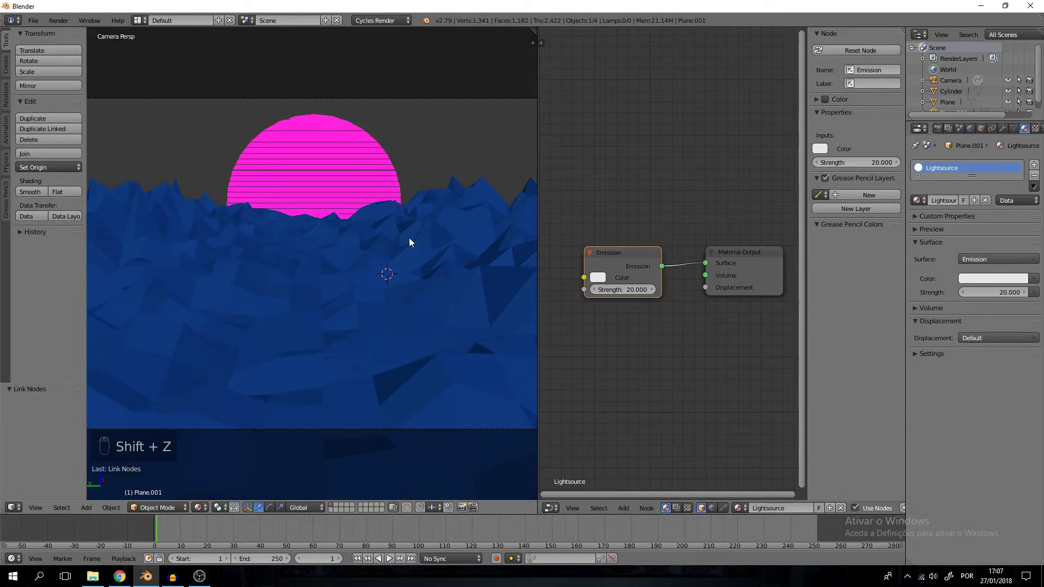
{"action": "key", "text": "shift+z"}
{"action": "key", "text": "shift+z"}
{"action": "key", "text": "g"}
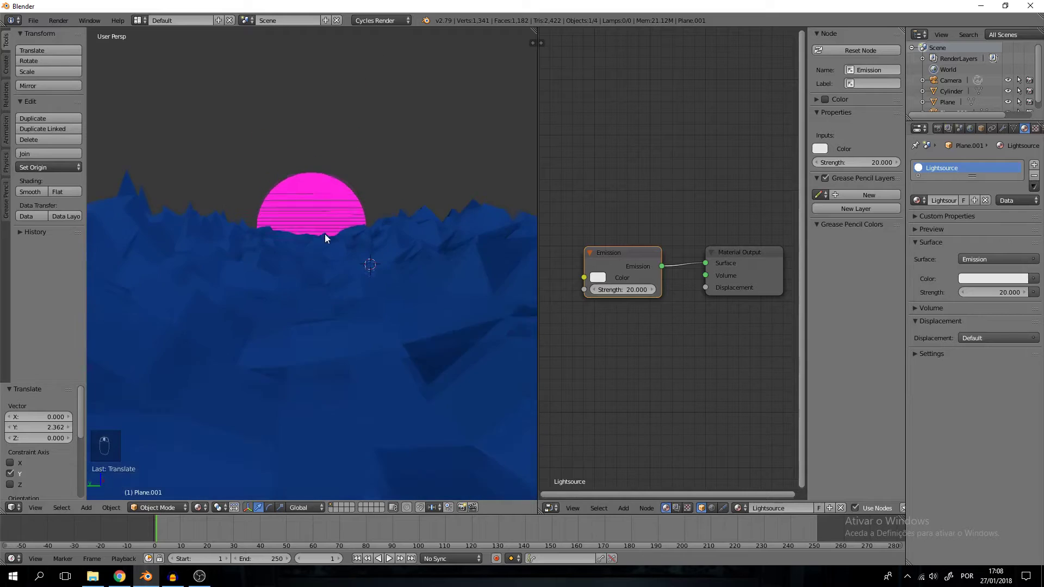
{"action": "key", "text": "a"}
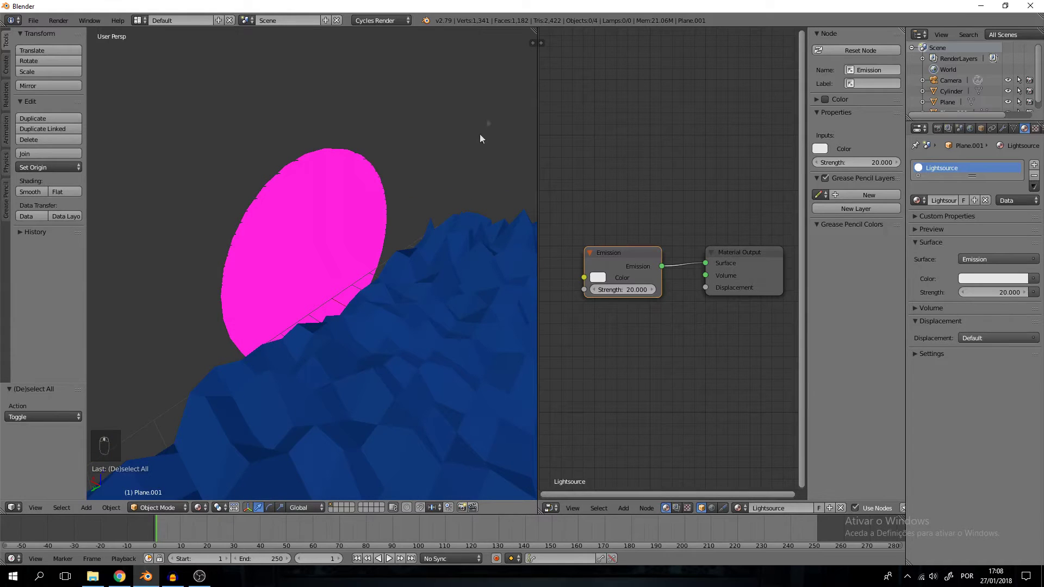
{"action": "key", "text": "shift+a"}
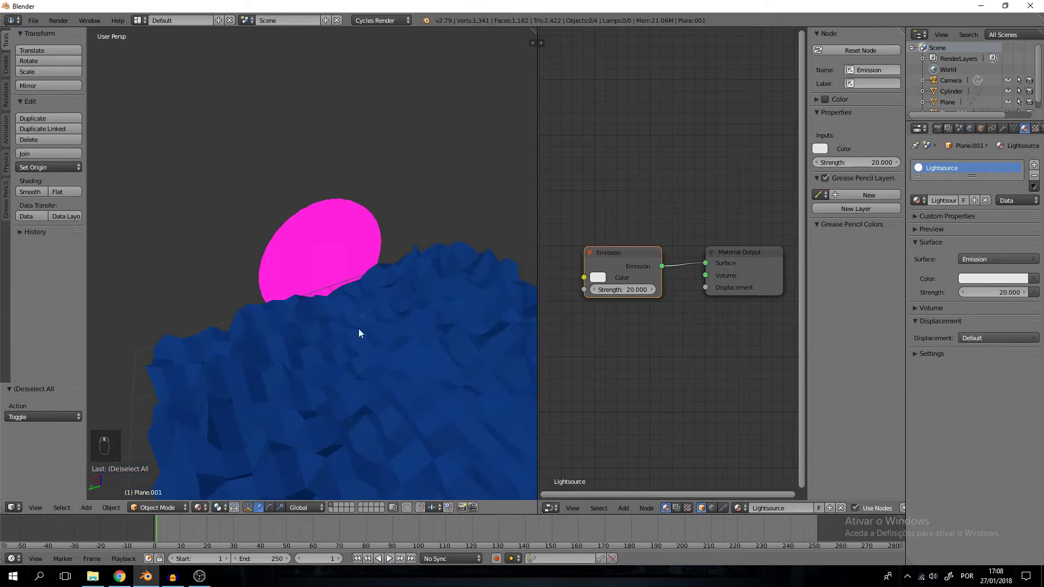
Step: Add an area lamp and slide it along X to sit beside the sun disc
{"action": "key", "text": "shift+a"}
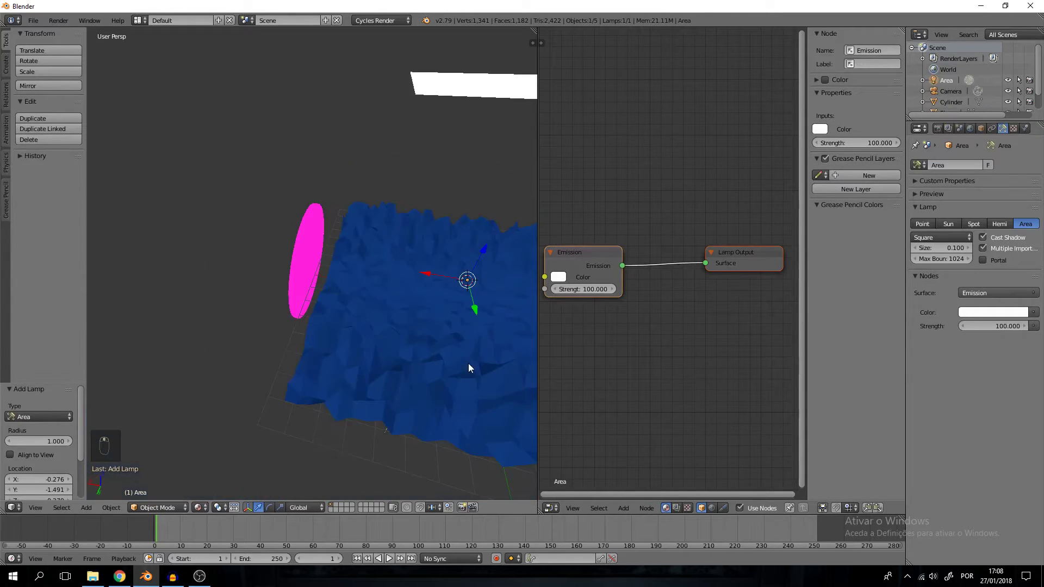
{"action": "key", "text": "g"}
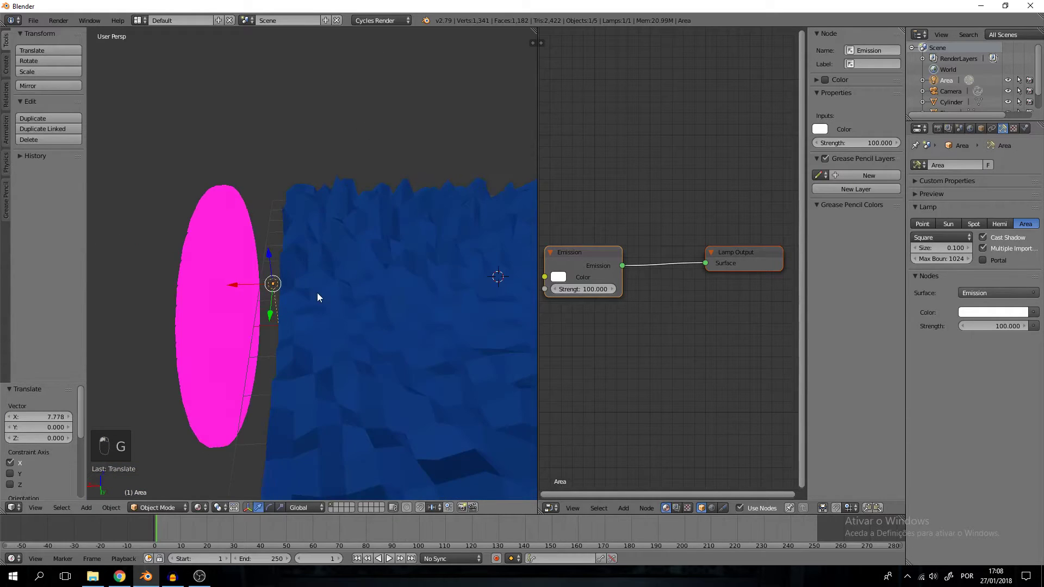
{"action": "key", "text": "g"}
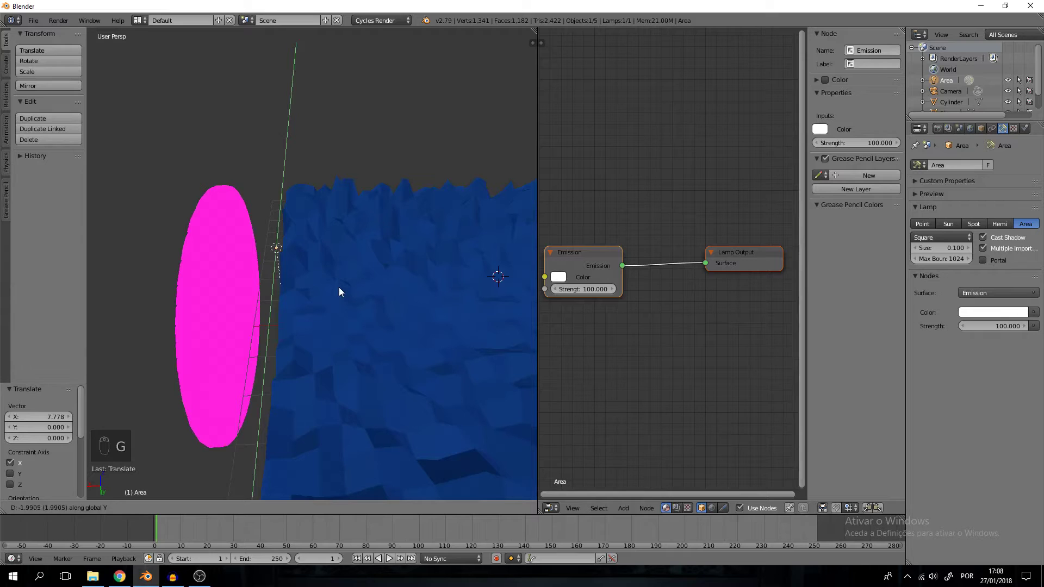
{"action": "left_click", "coordinate": [333, 280]}
Step: Raise the lamp to the sun's height and tilt it around the Y axis toward the scene
{"action": "left_click_drag", "start_coordinate": [366, 270], "coordinate": [365, 345]}
{"action": "key", "text": "g"}
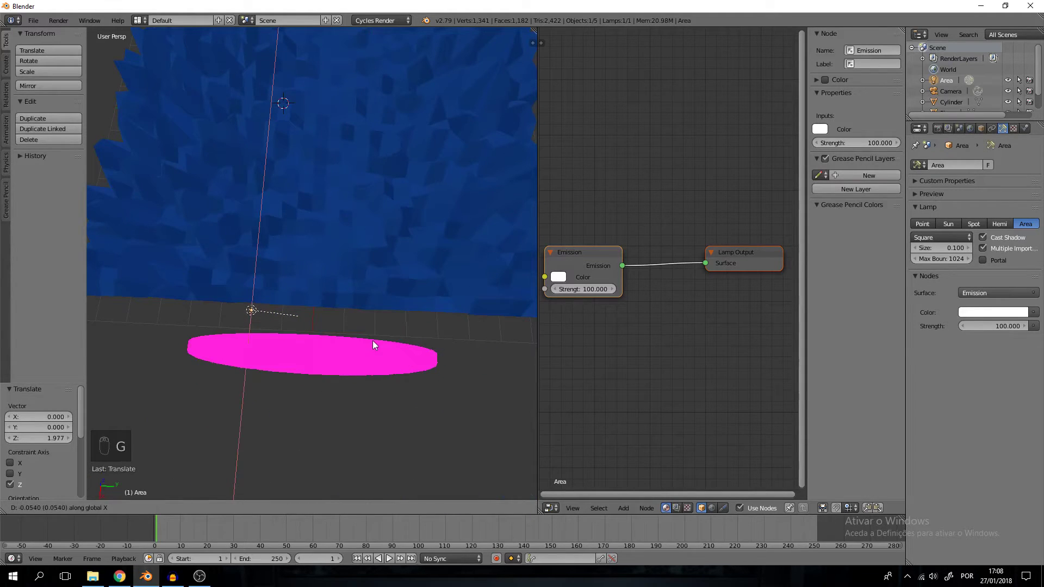
{"action": "left_click", "coordinate": [425, 346]}
{"action": "left_click_drag", "start_coordinate": [394, 338], "coordinate": [385, 333]}
{"action": "key", "text": "r"}
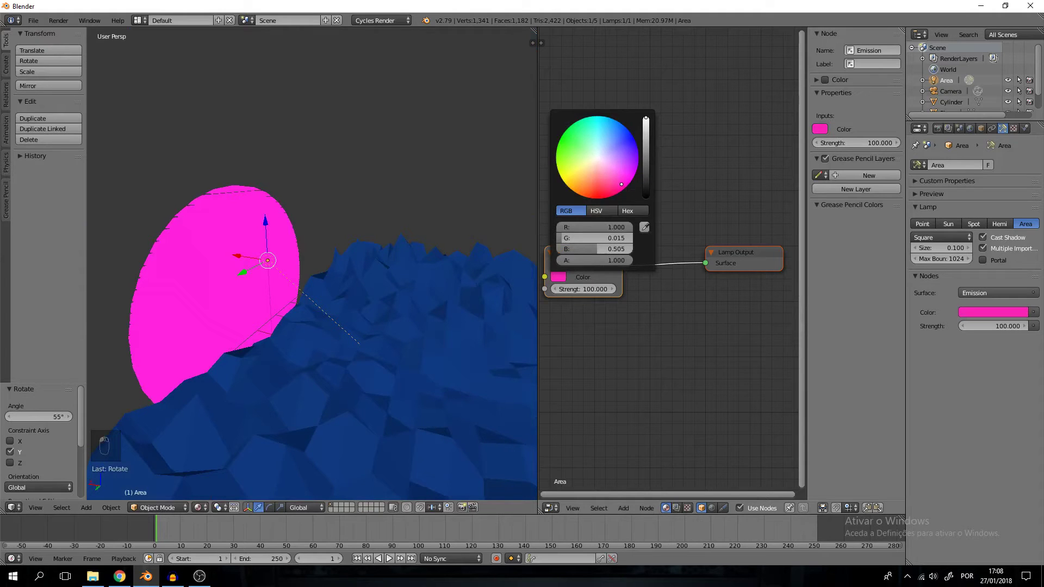
Step: Set the pink area lamp's emission strength to 400 and check it in a rendered camera preview
{"action": "key", "text": "shift+z"}
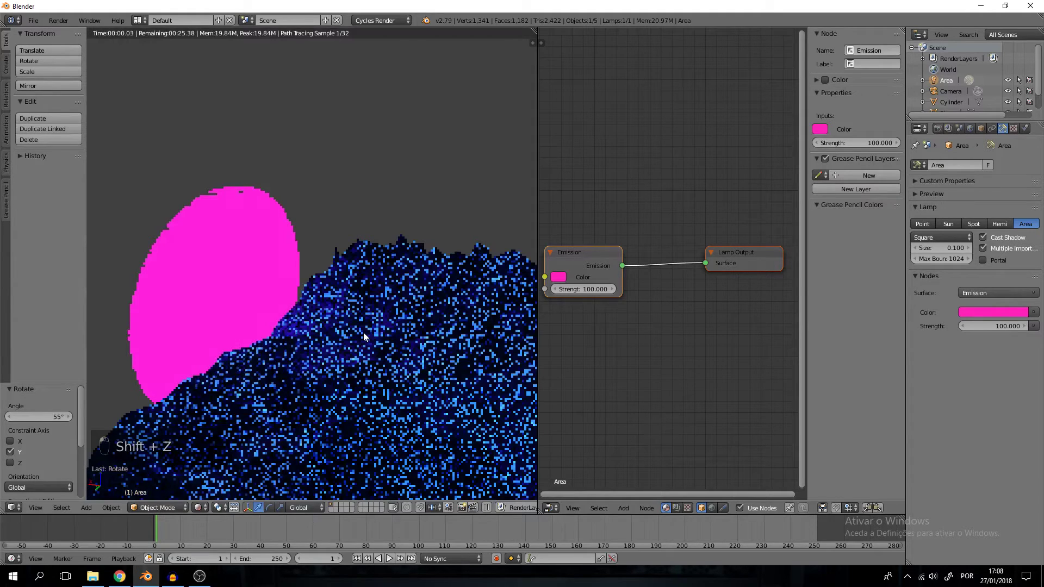
{"action": "key", "text": "shift+z"}
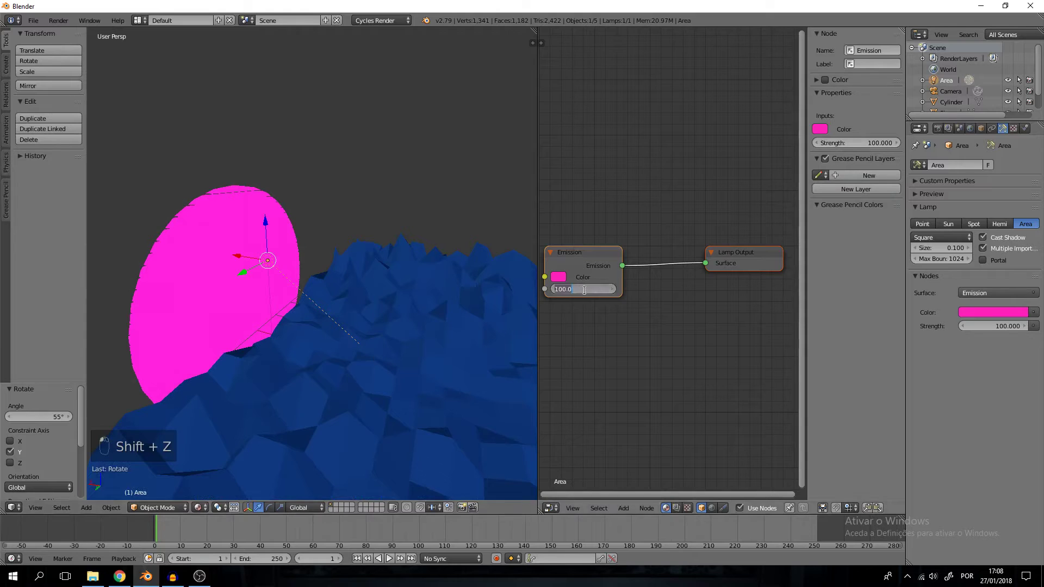
{"action": "key", "text": "shift+z"}
{"action": "key", "text": "0"}
{"action": "key", "text": "0"}
{"action": "key", "text": "shift+z"}
{"action": "key", "text": "shift+z"}
{"action": "key", "text": "KP_0"}
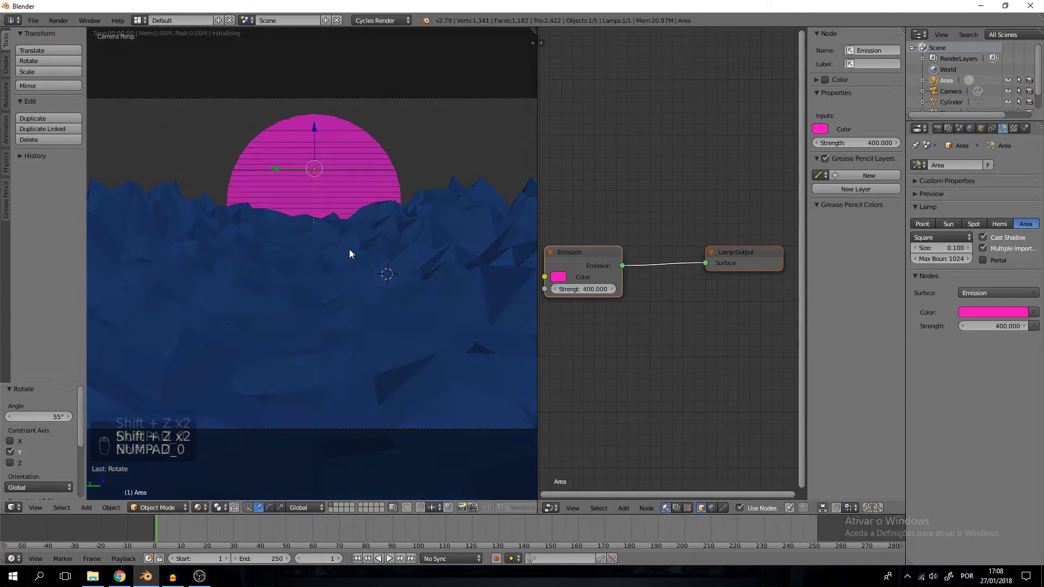
{"action": "key", "text": "shift+z"}
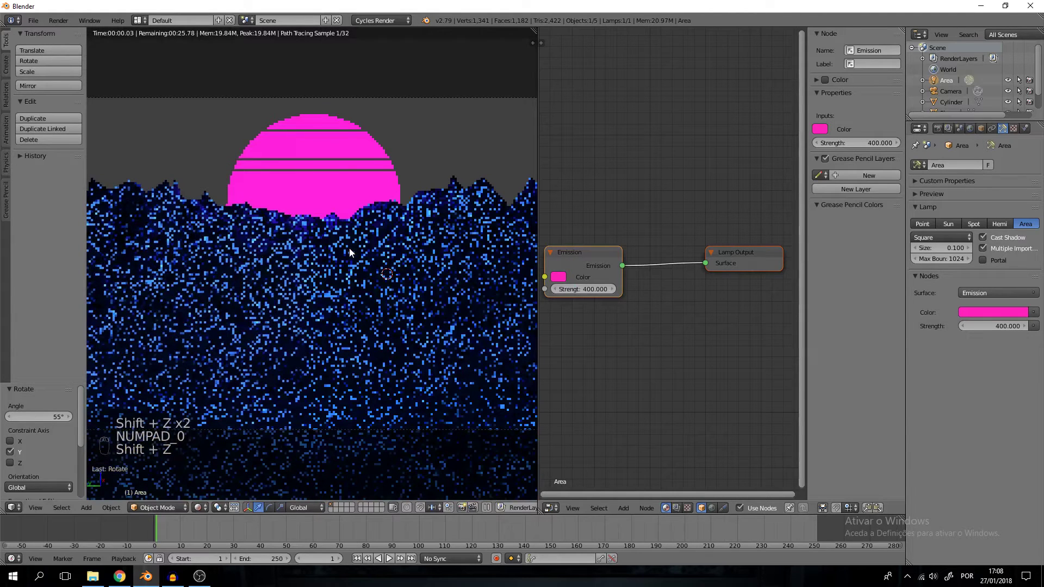
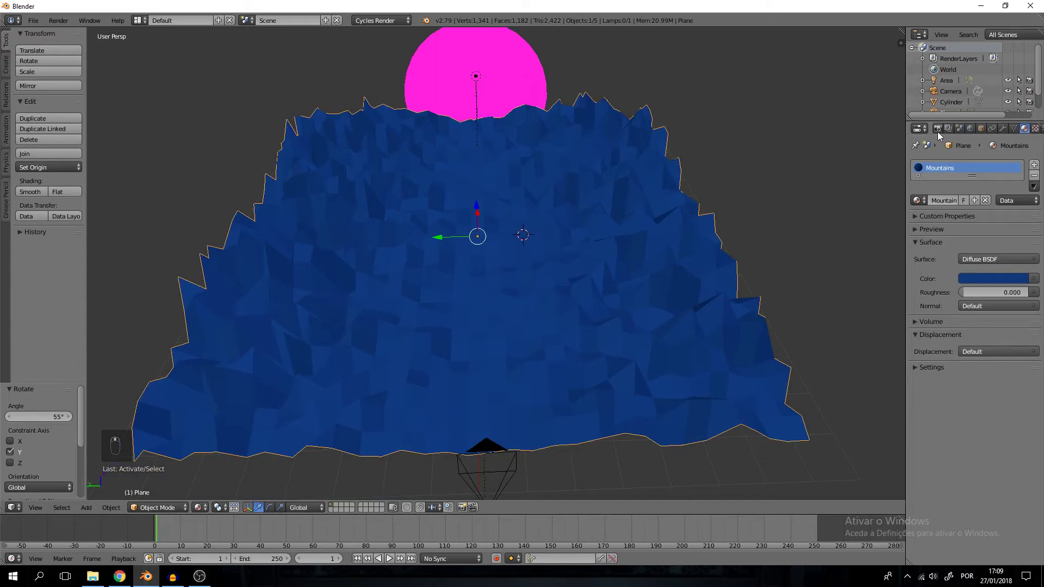
Step: Select the mountain mesh and enter Edit Mode on it
{"action": "middle_click", "coordinate": [540, 320]}
{"action": "left_click", "coordinate": [544, 307]}
{"action": "key", "text": "Tab"}
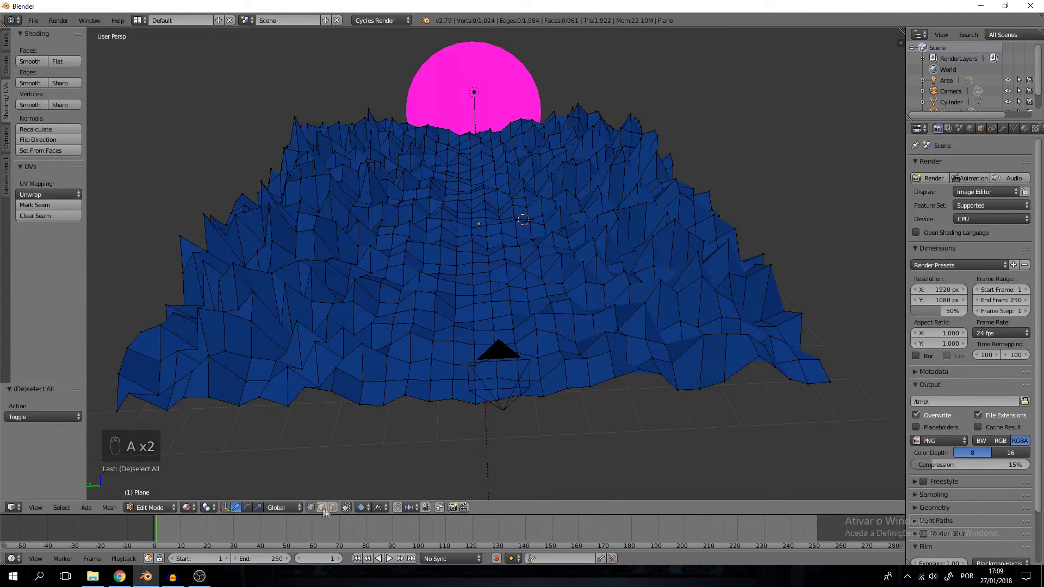
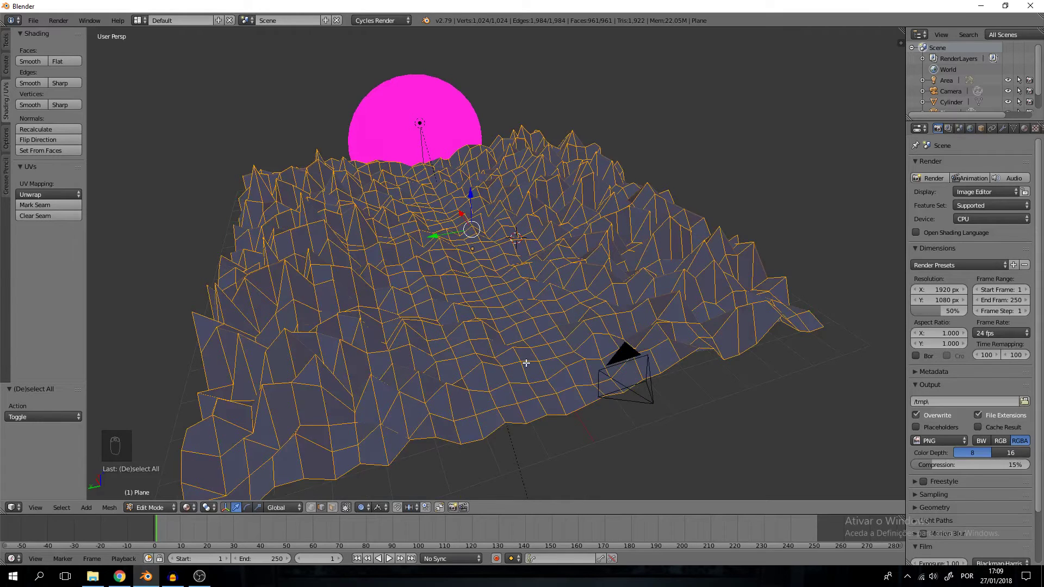
{"action": "key", "text": "Tab"}
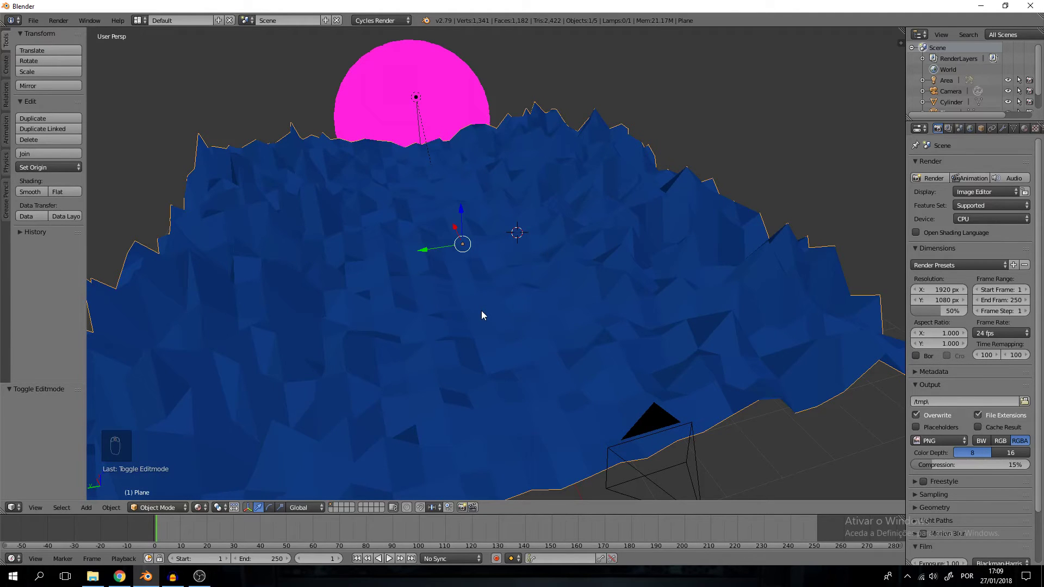
{"action": "key", "text": "Tab"}
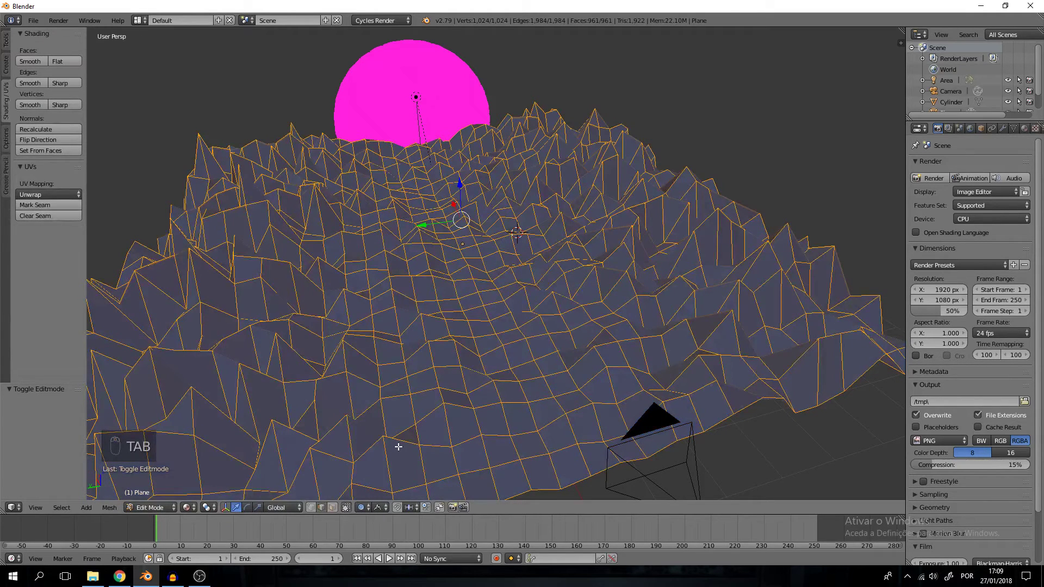
Step: Select all terrain edges, mark them as Freestyle edges, and return to Object Mode
{"action": "key", "text": "a"}
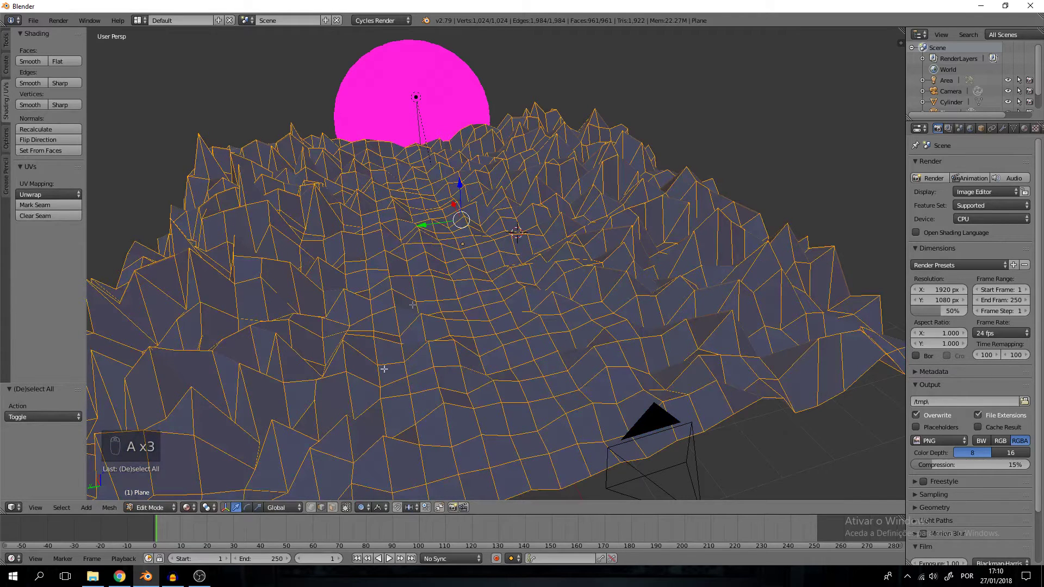
{"action": "key", "text": "a"}
{"action": "key", "text": "ctrl+e"}
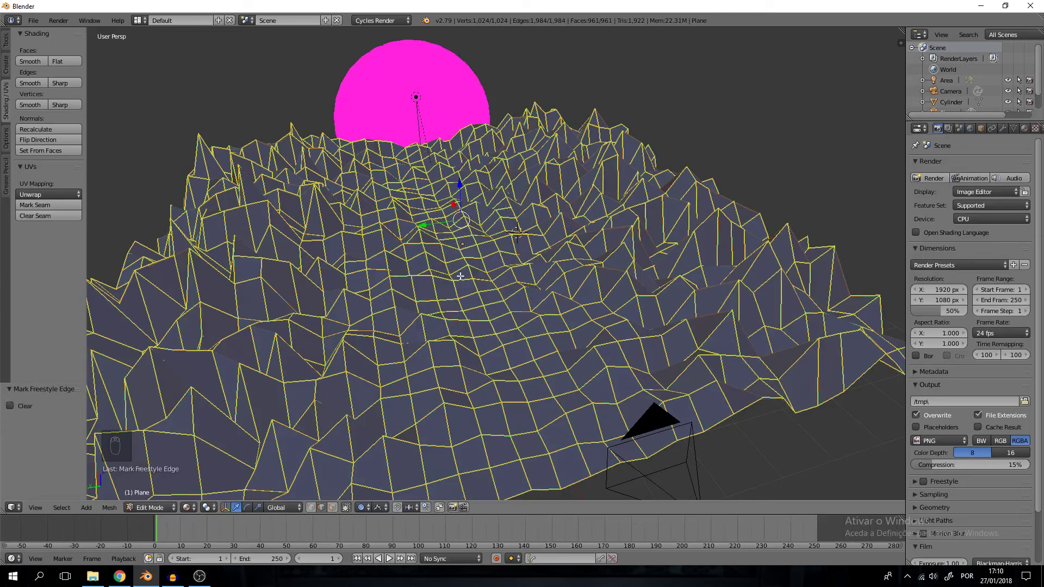
{"action": "key", "text": "Tab"}
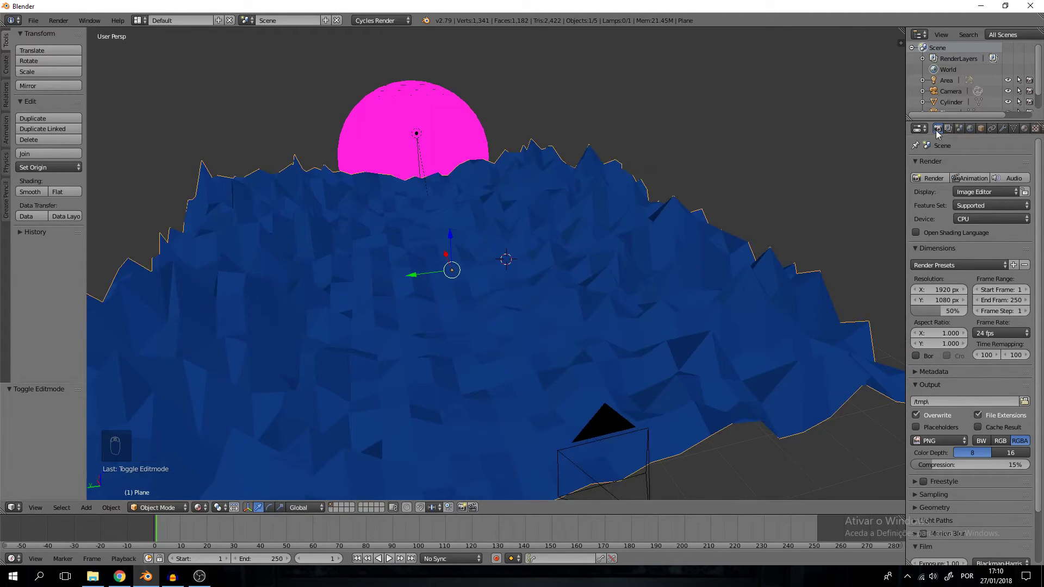
Step: Scroll the Render Layers panel down to the Freestyle Line Set edge types
{"action": "left_click_drag", "start_coordinate": [948, 229], "coordinate": [925, 428]}
{"action": "left_click_drag", "start_coordinate": [925, 428], "coordinate": [966, 217]}
{"action": "left_click_drag", "start_coordinate": [966, 217], "coordinate": [954, 132]}
{"action": "left_click_drag", "start_coordinate": [954, 132], "coordinate": [951, 132]}
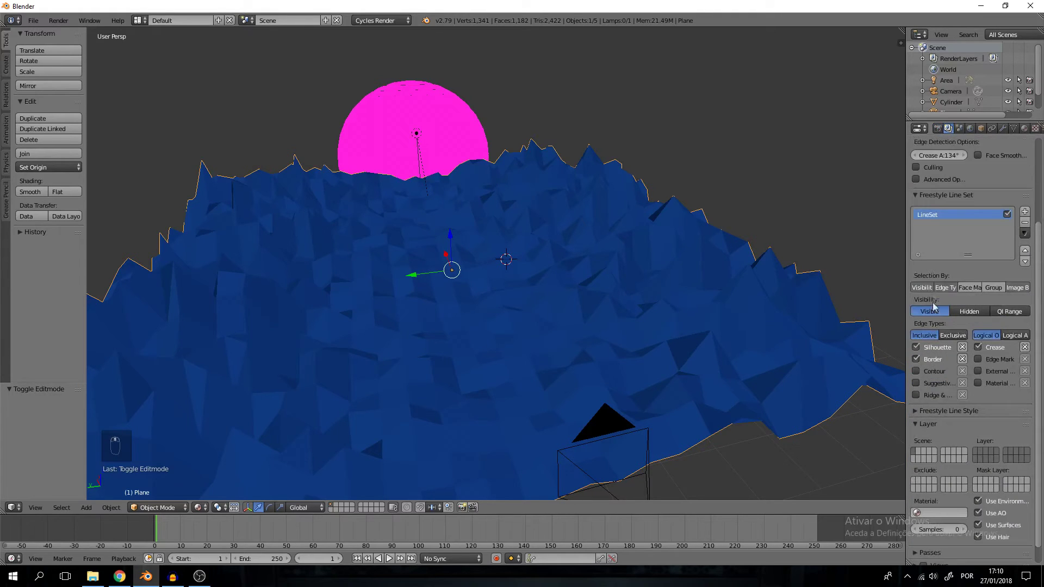
Step: Switch off Silhouette, Border and Crease and enable Edge Mark in the line set
{"action": "left_click_drag", "start_coordinate": [921, 331], "coordinate": [681, 286]}
{"action": "left_click_drag", "start_coordinate": [681, 287], "coordinate": [984, 331]}
{"action": "left_click_drag", "start_coordinate": [520, 288], "coordinate": [984, 331]}
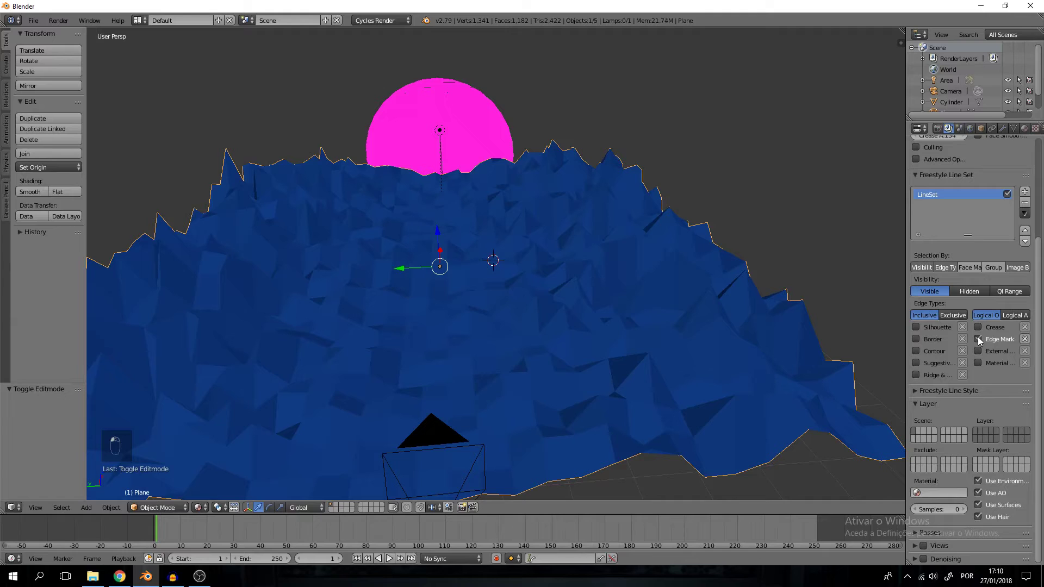